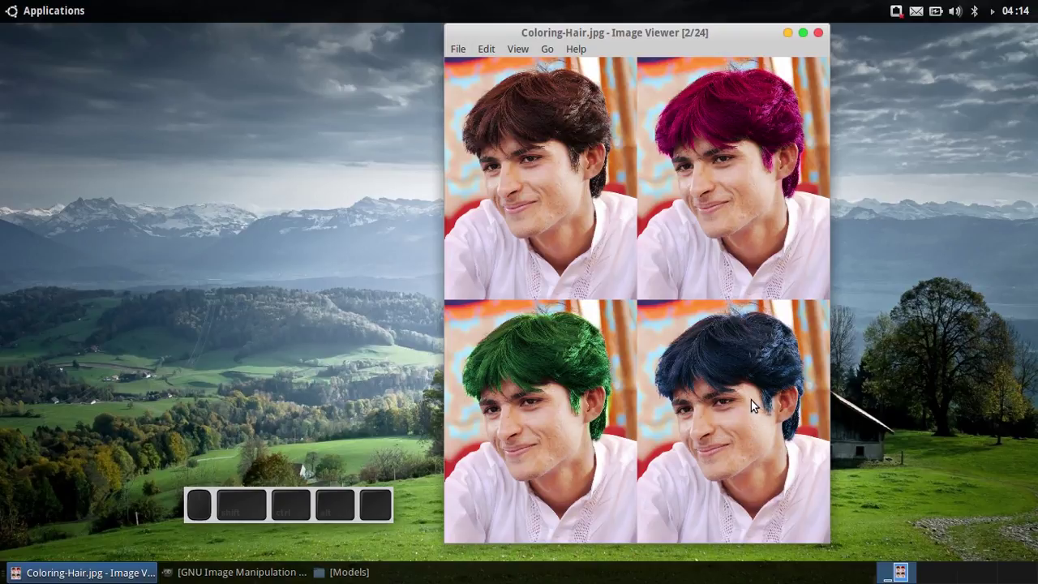
Step: Minimize the Ristretto window showing the Coloring-Hair.jpg preview
click(793, 38)
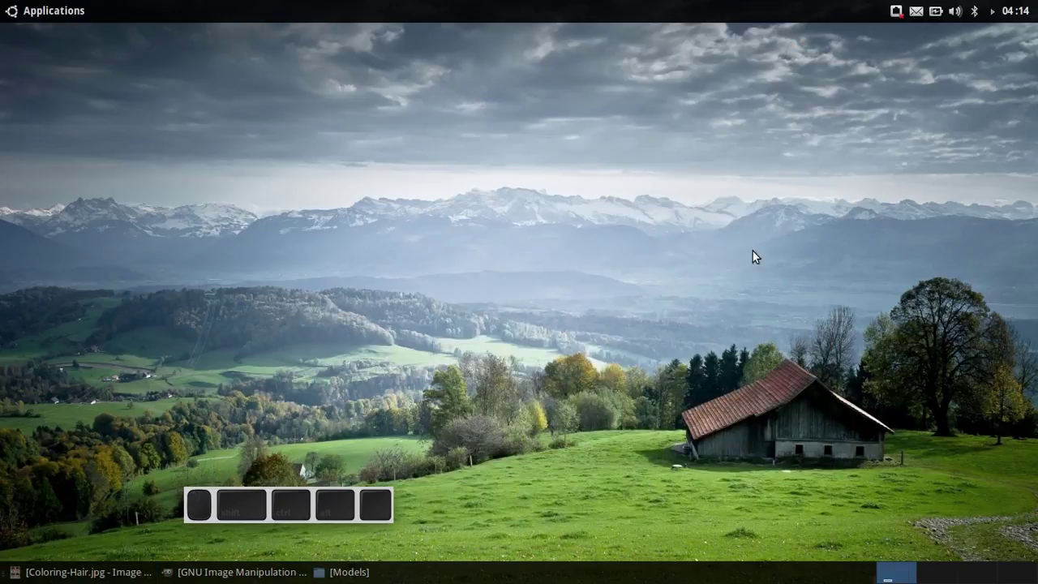
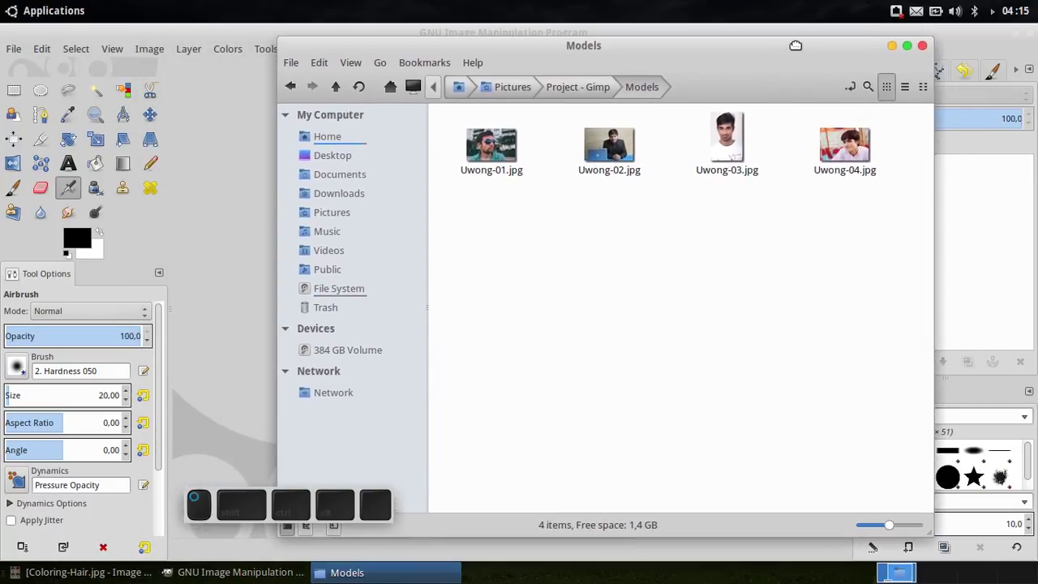
Step: Open Uwong-04.jpg from the Models folder with GIMP Image Editor
right_click(849, 151)
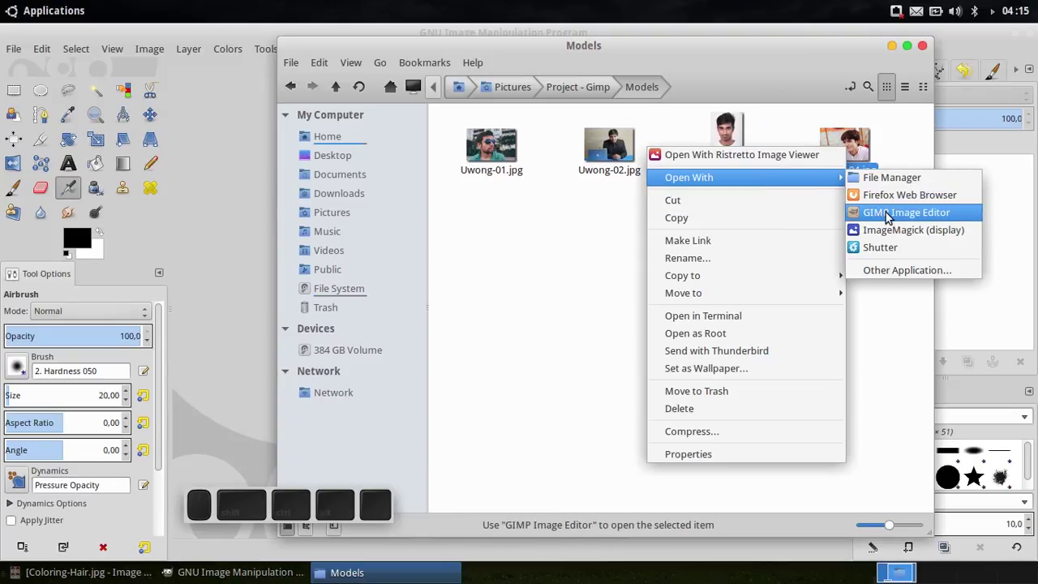
click(892, 217)
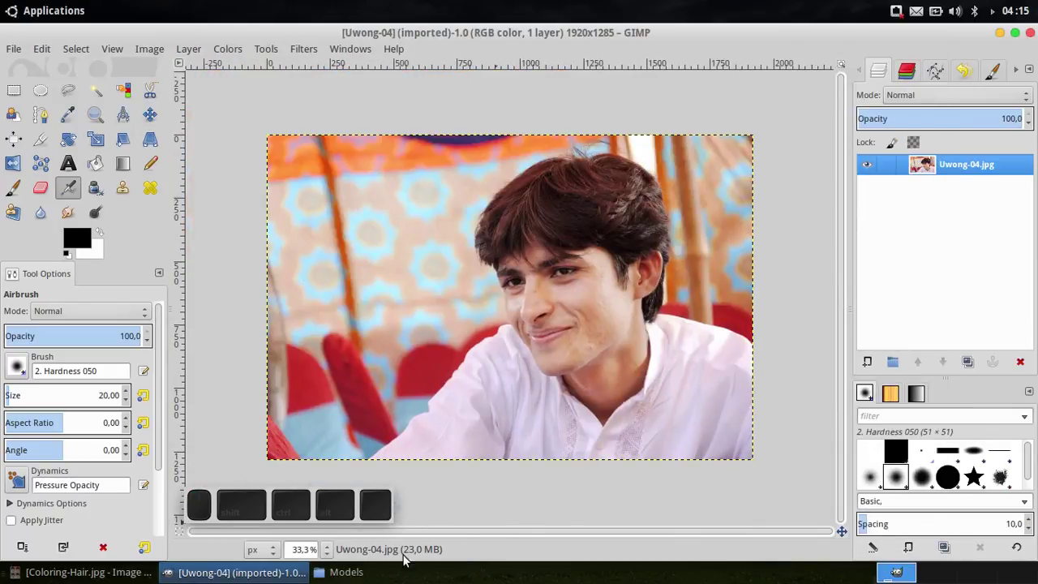
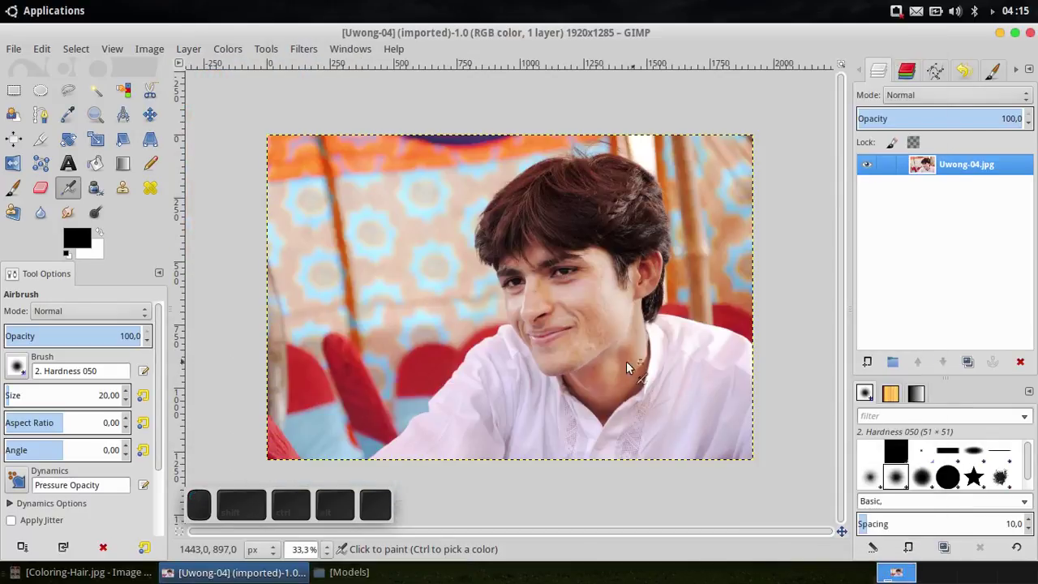
Step: Rename the photo layer from Uwong-04.jpg to Uwong
middle_click(616, 374)
click(926, 164)
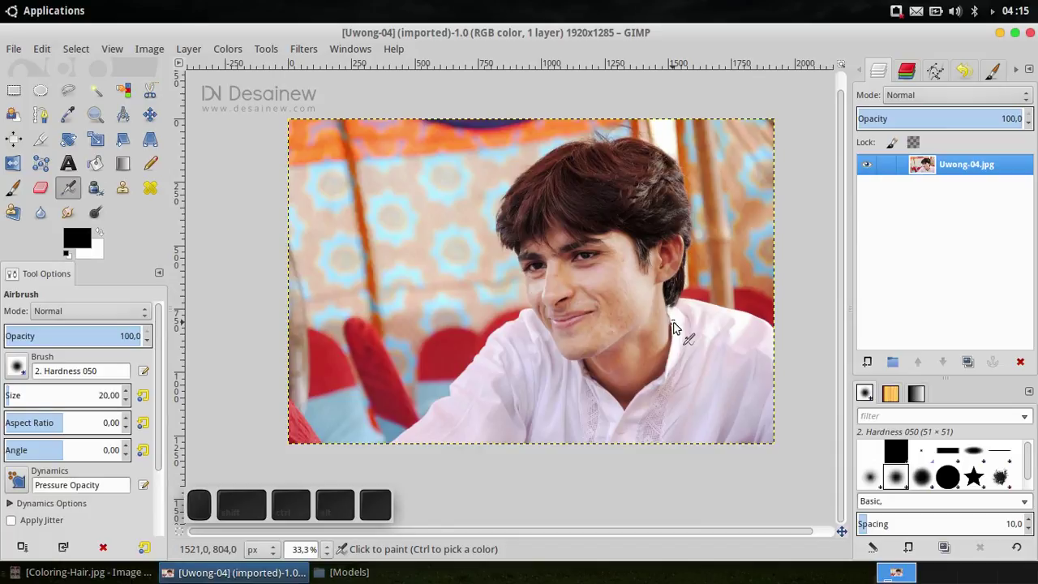
click(673, 305)
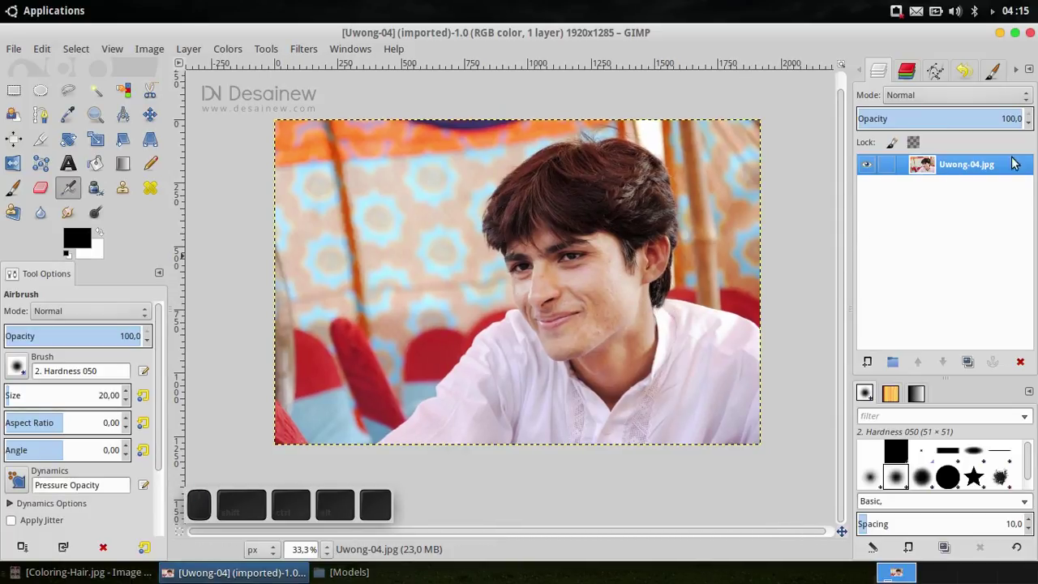
click(980, 170)
click(927, 163)
key(BackSpace)
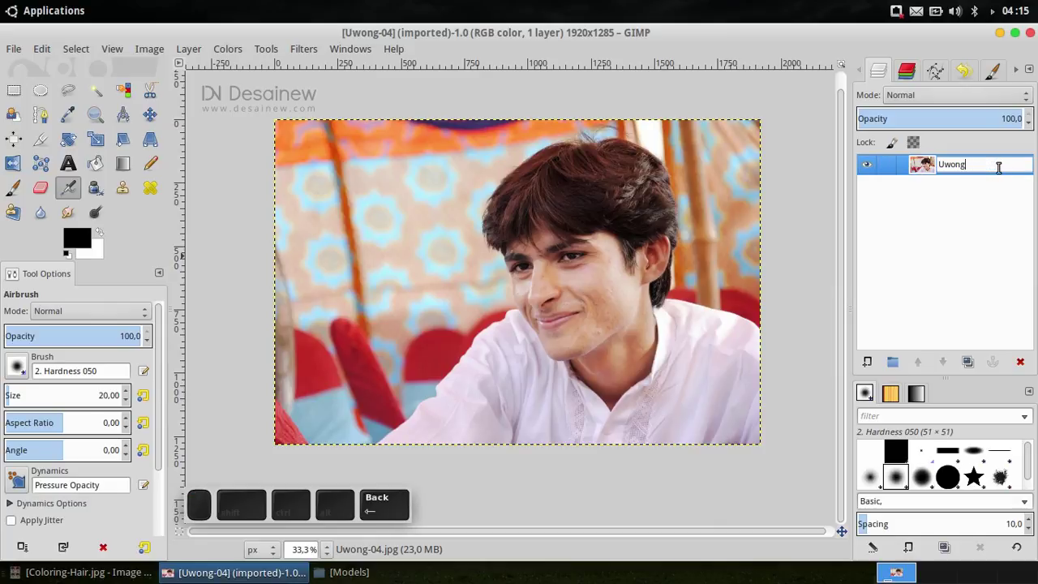
key(Return)
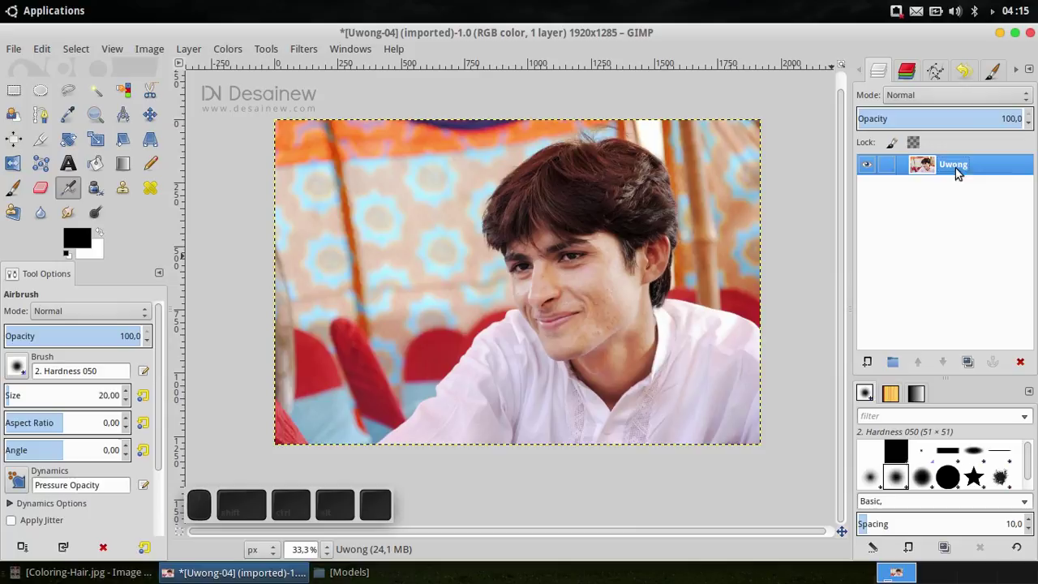
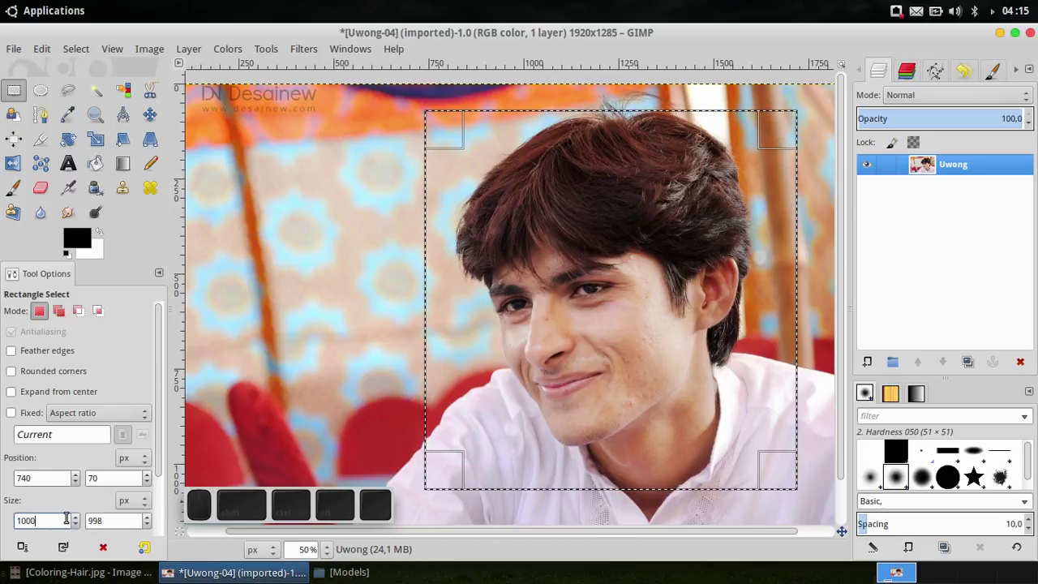
Step: Set the rectangle selection to 1000 px wide and retype its height toward 1260
key(Return)
scroll(up, 3)
click(927, 163)
key(ctrl+a)
key(1)
key(2)
key(5)
key(BackSpace)
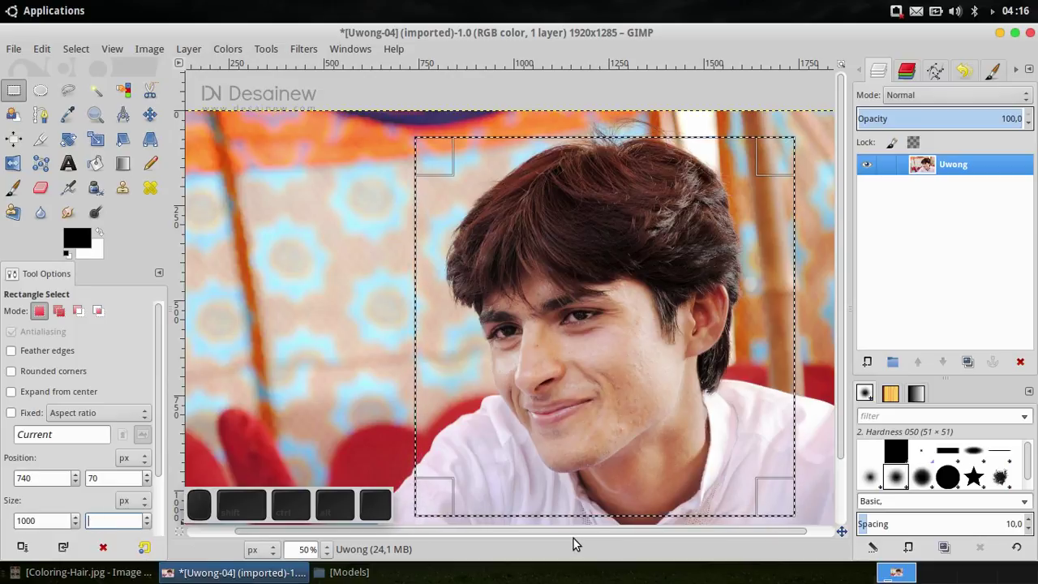
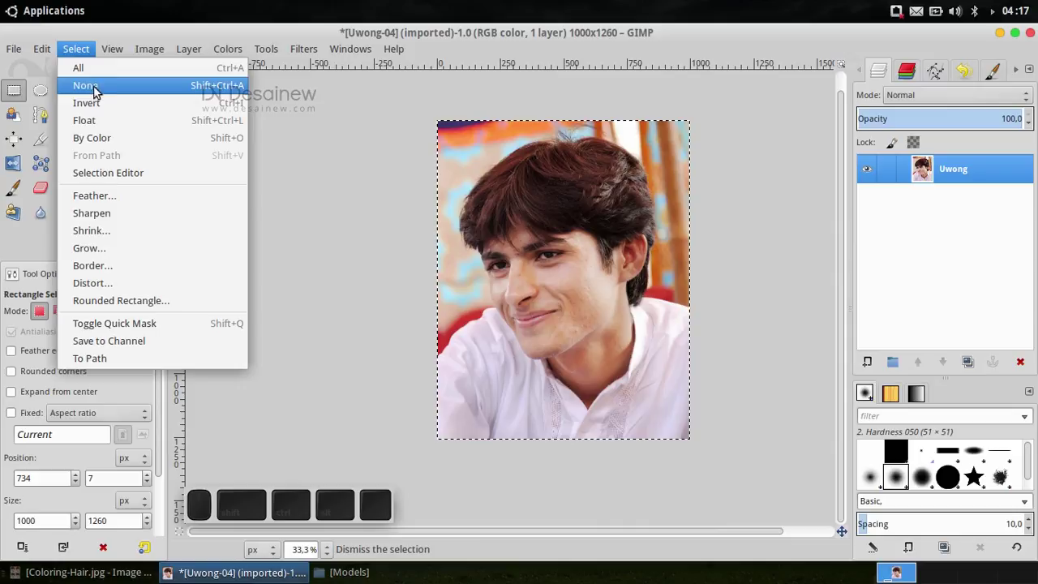
Step: Clear the selection on the cropped 1000×1260 portrait via Select > None
click(145, 91)
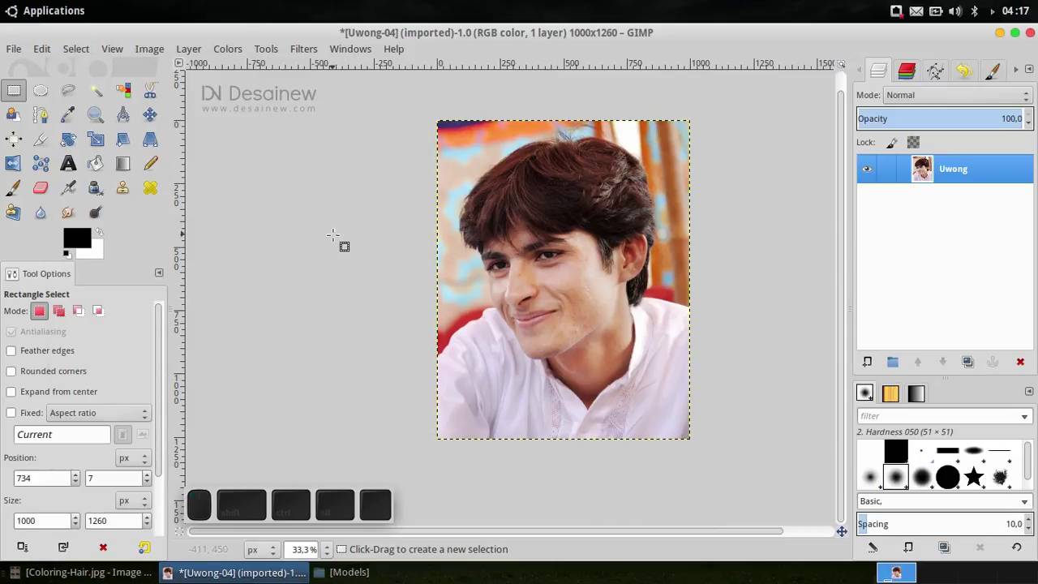
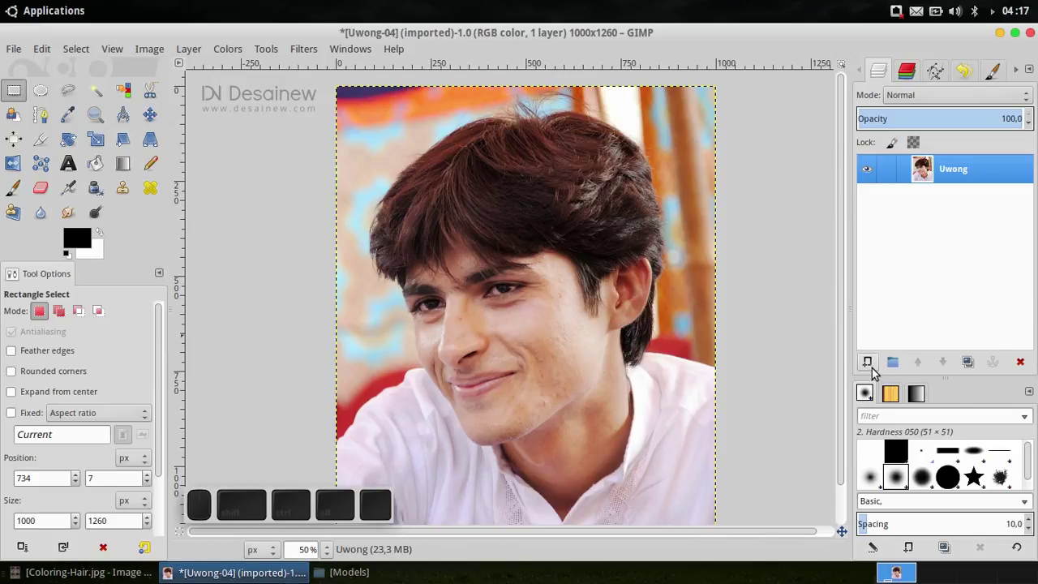
Step: Create a new white-filled layer named Color above the Uwong layer
click(874, 367)
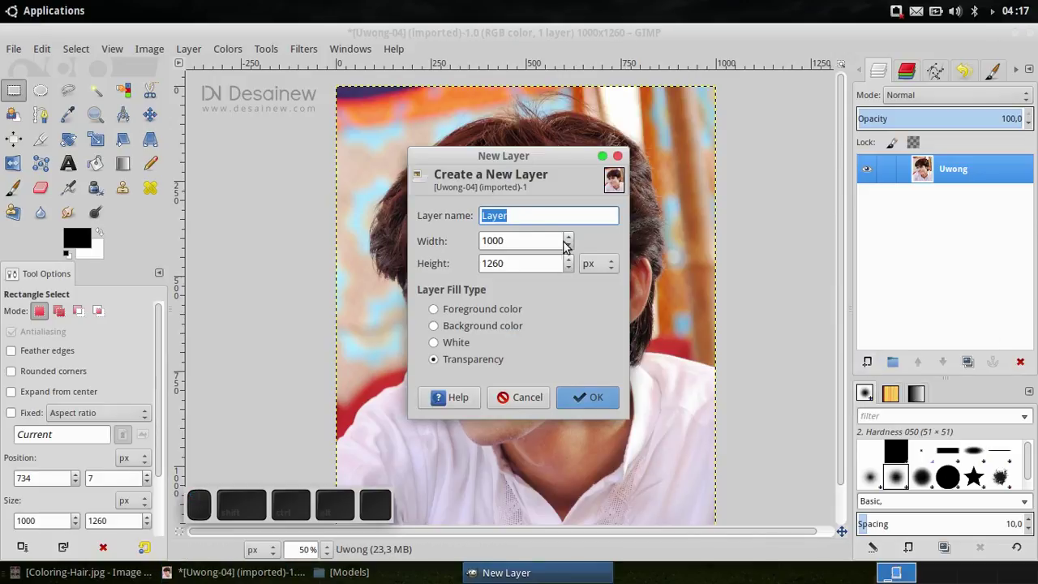
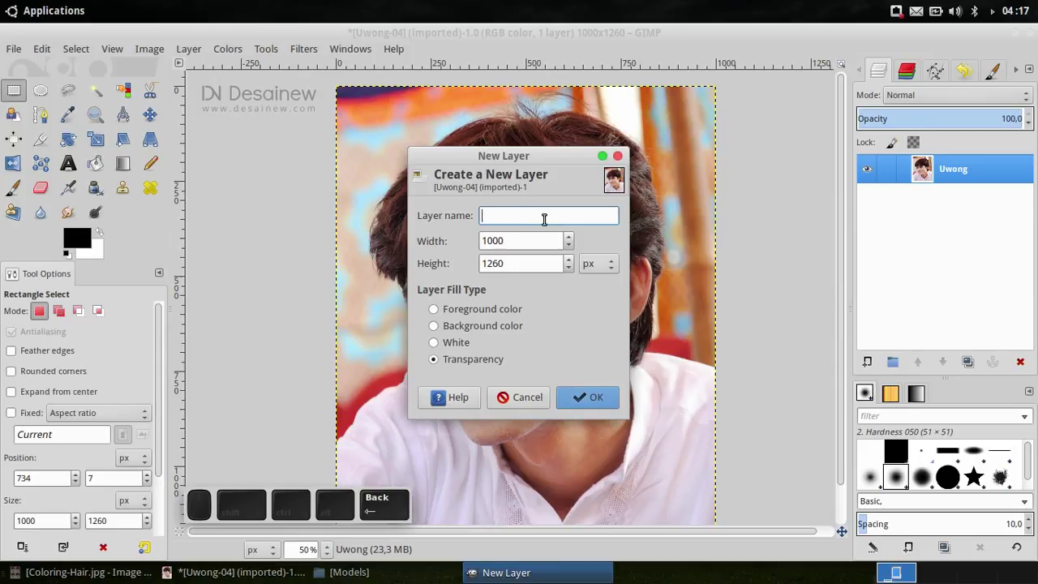
key(-)
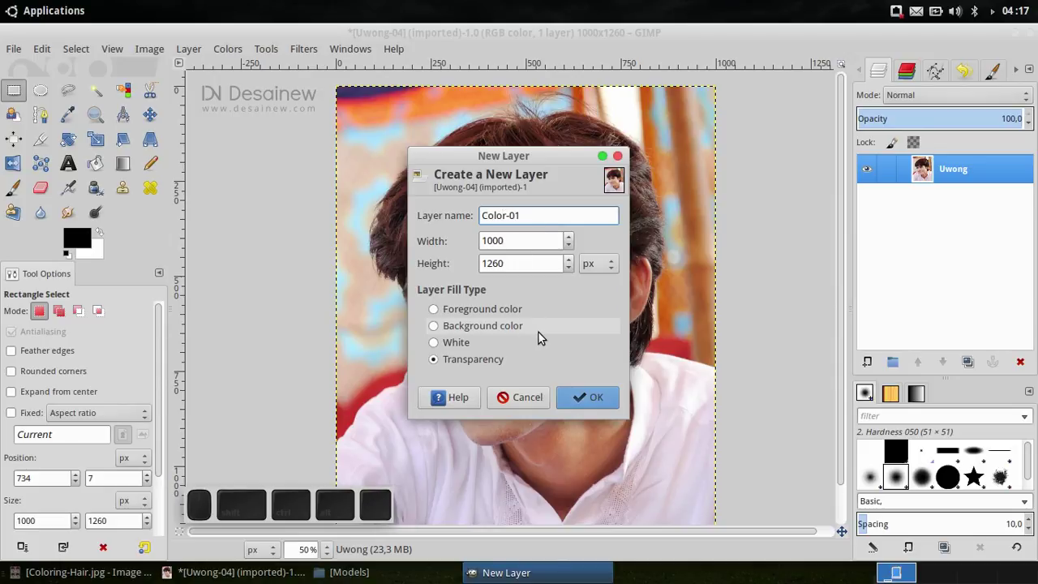
key(BackSpace)
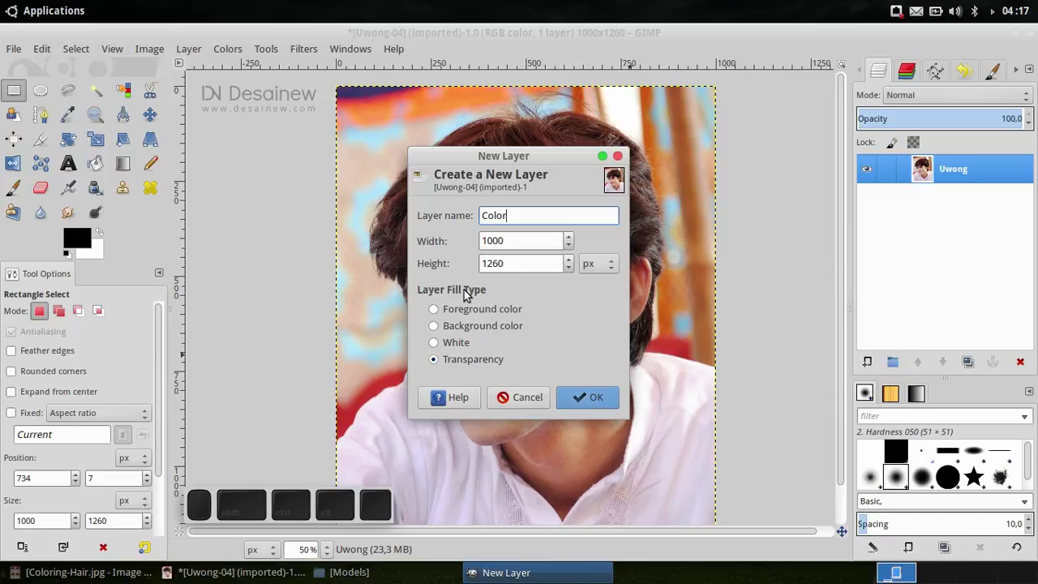
click(455, 349)
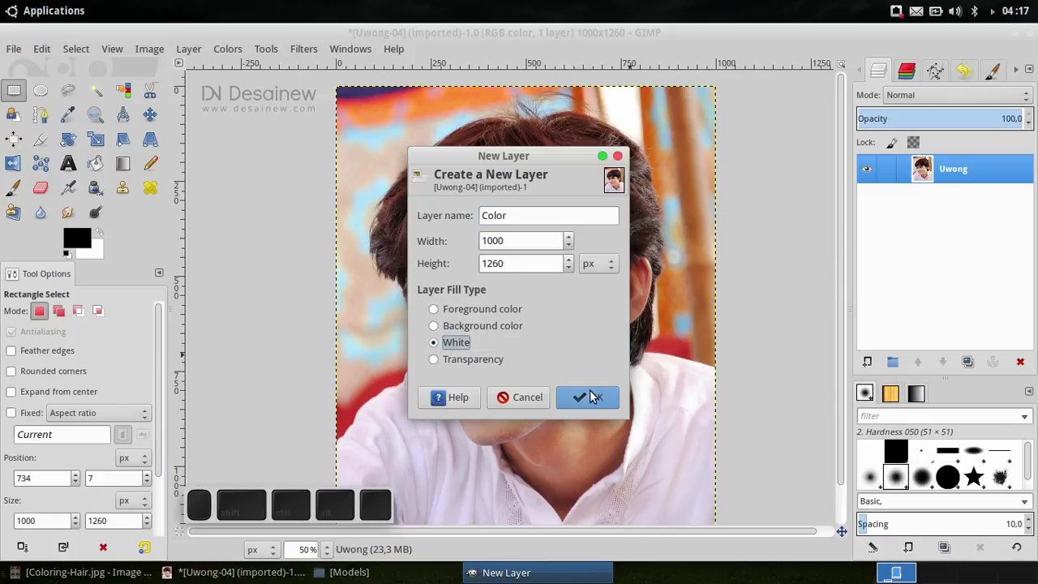
click(603, 402)
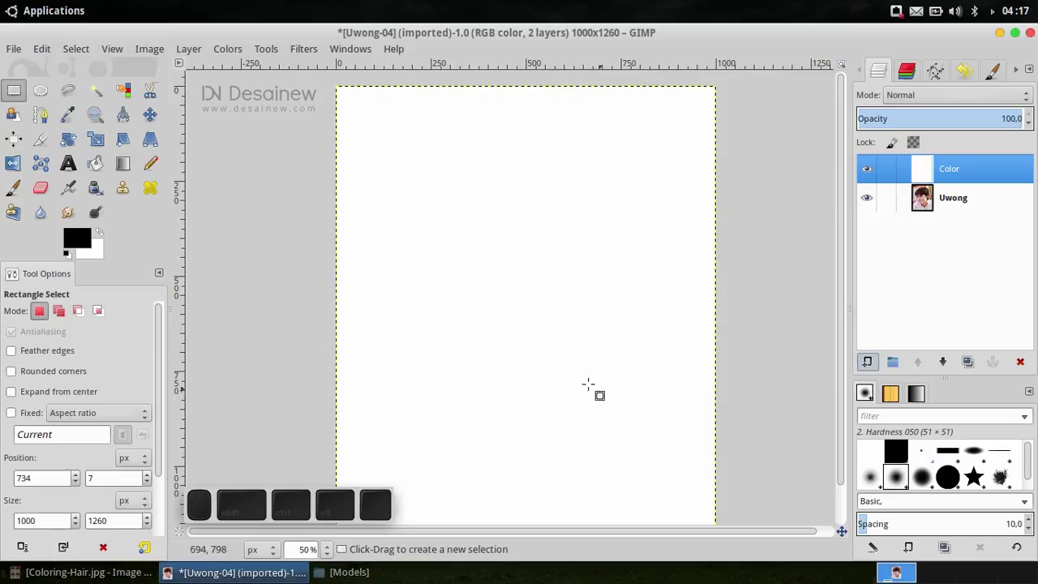
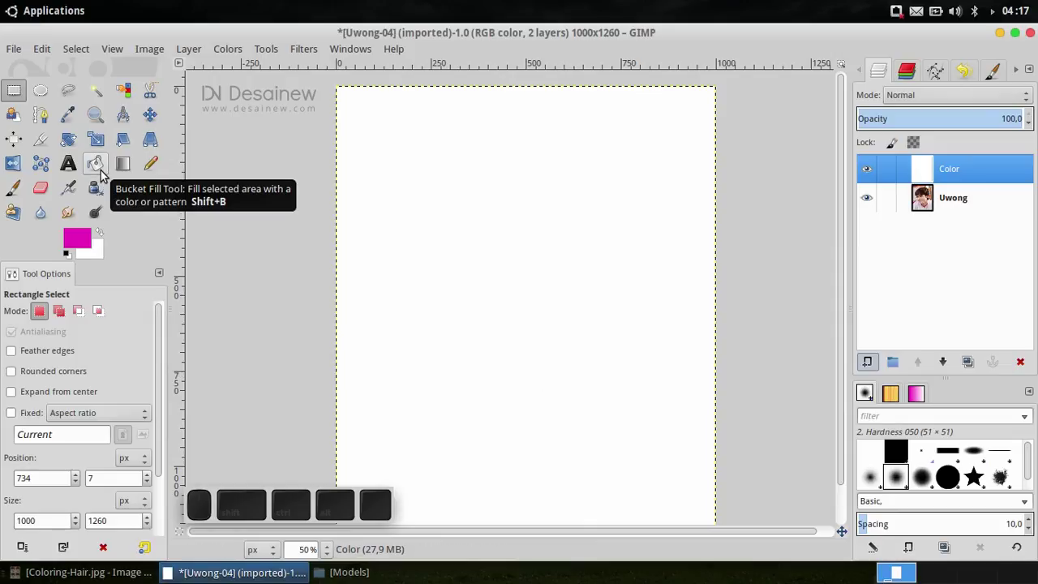
Step: Bucket-fill the Color layer with solid magenta and keep it active
click(106, 175)
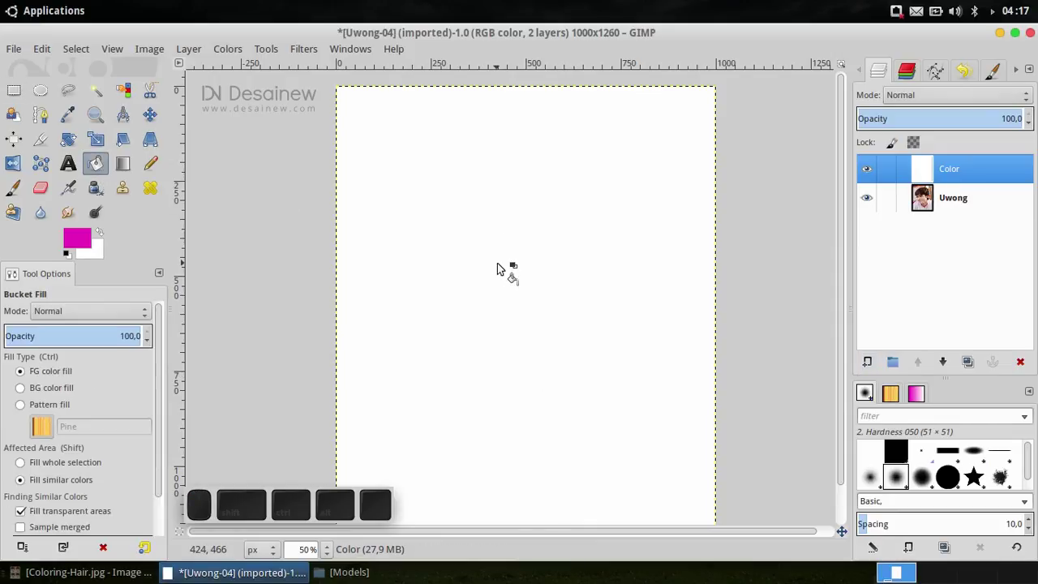
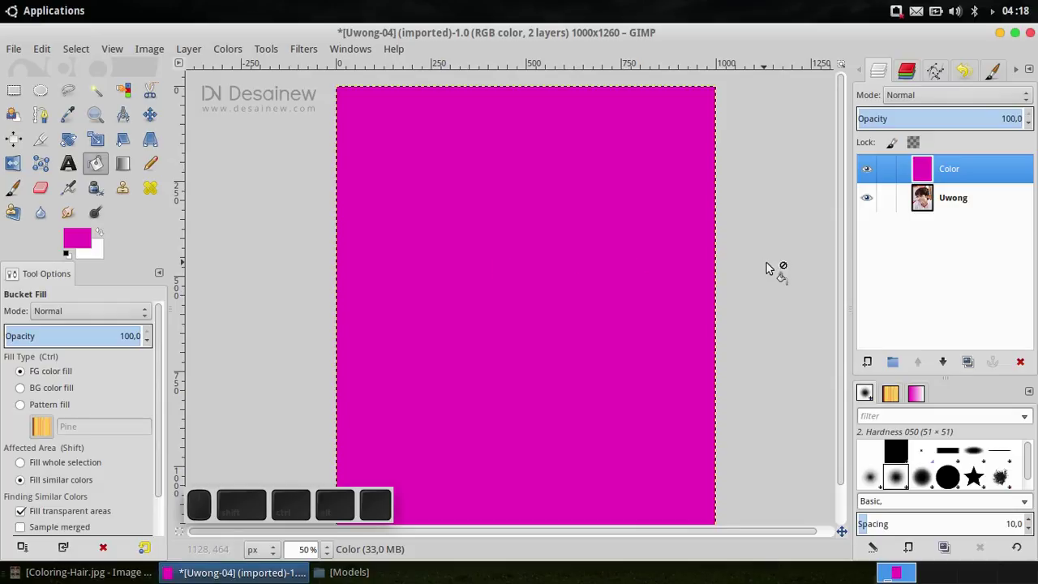
click(957, 199)
click(963, 176)
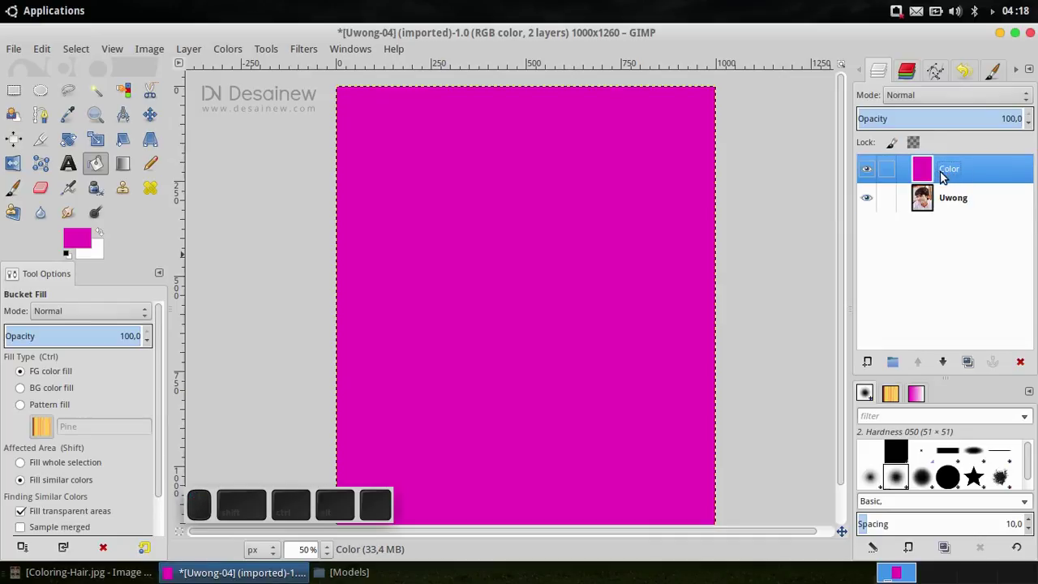
Step: Add a layer mask to the magenta Color layer
right_click(948, 173)
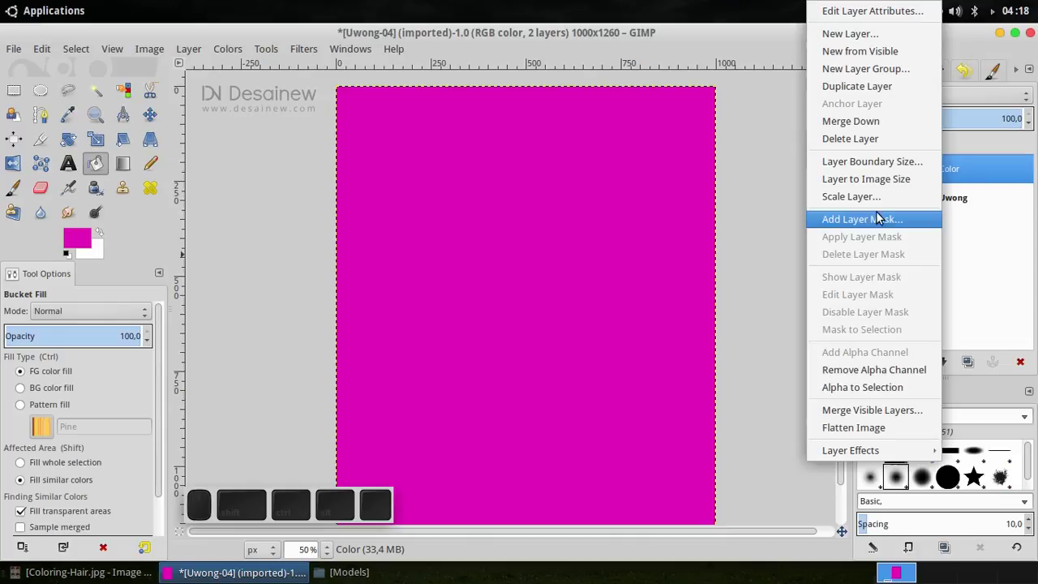
click(903, 224)
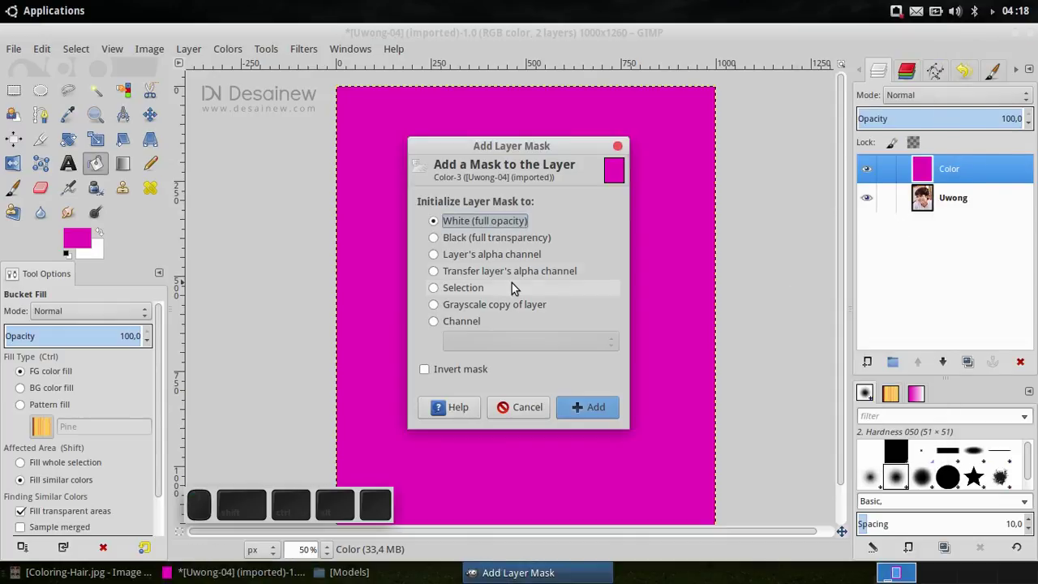
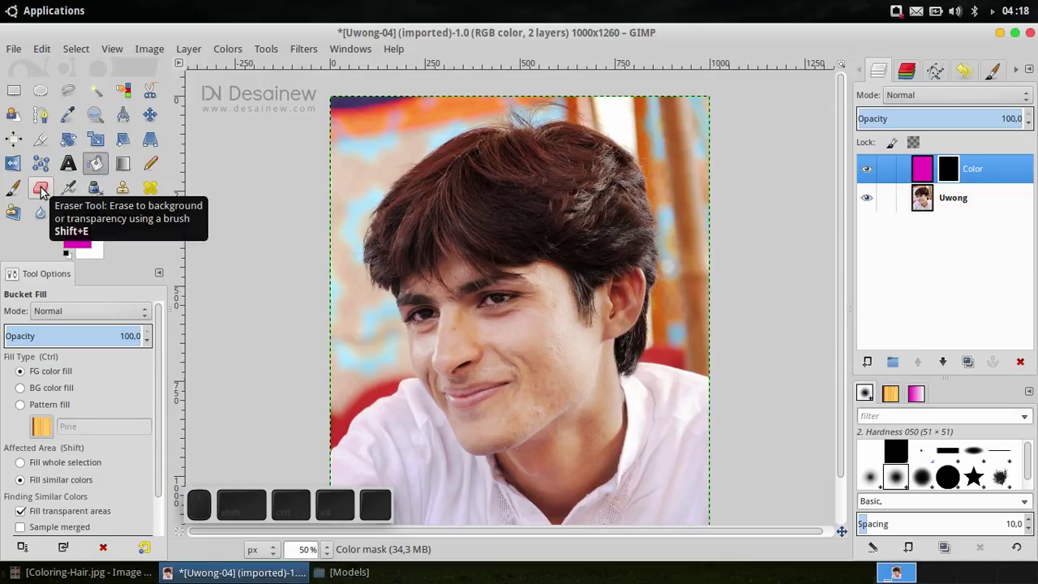
Step: Switch to the Eraser on the Color layer's mask with brush size 80
click(46, 192)
click(571, 276)
scroll(up, 3)
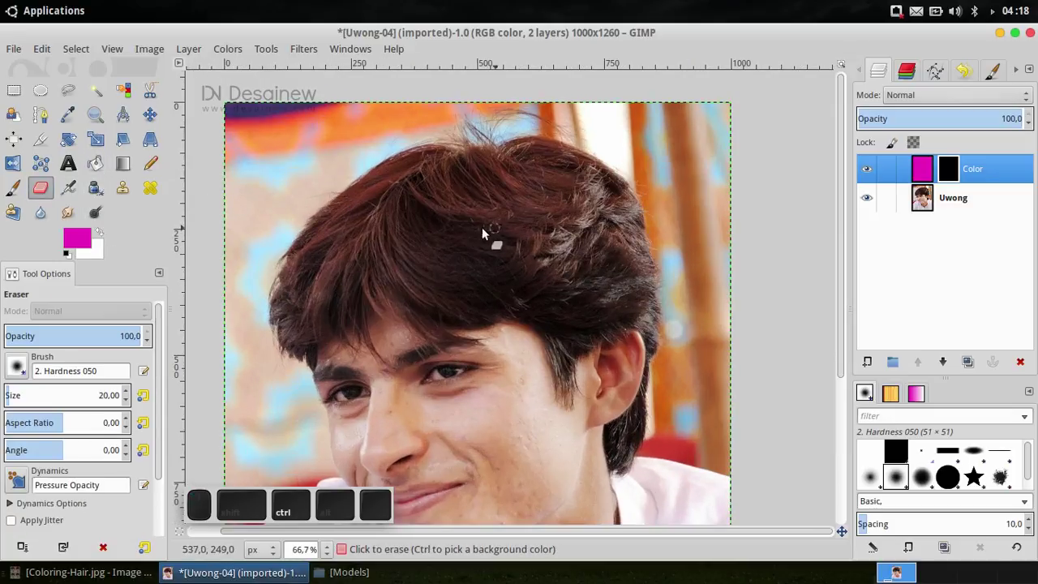
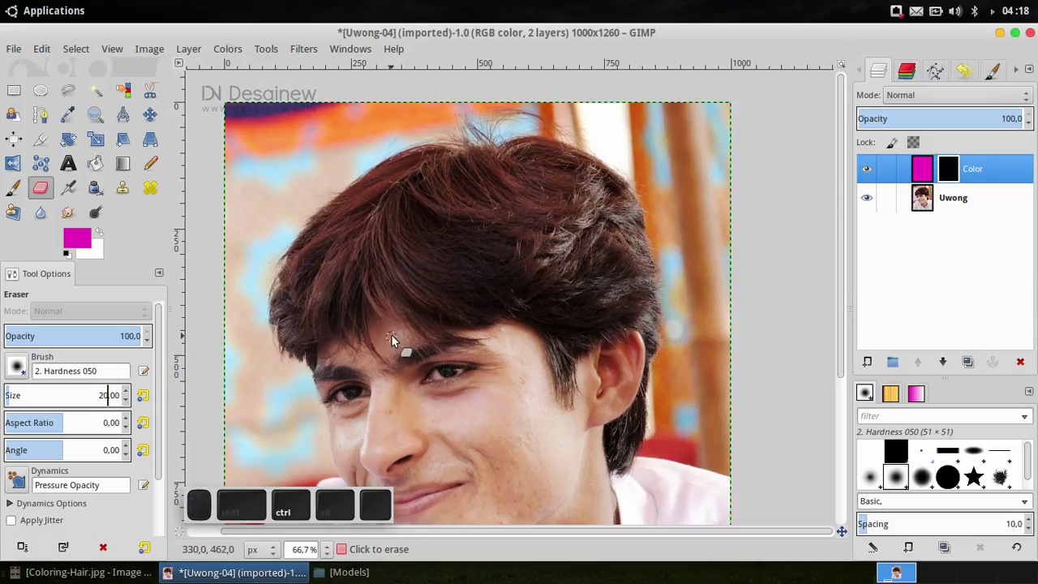
key(ctrl+a)
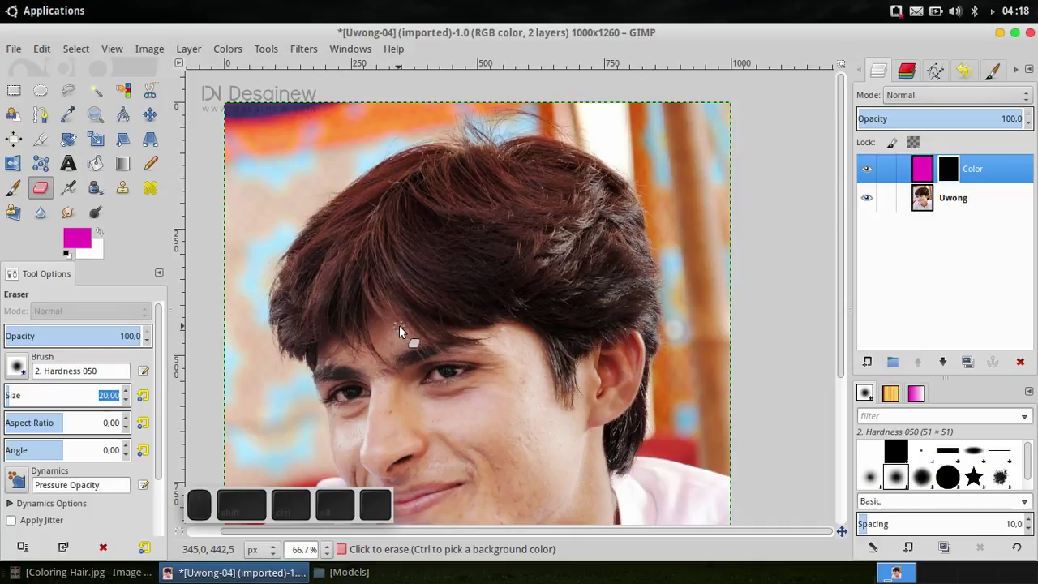
key(8)
key(0)
key(Return)
Step: Paint over the top of the hair so magenta shows through the mask there
middle_click(406, 232)
drag(417, 224, 544, 227)
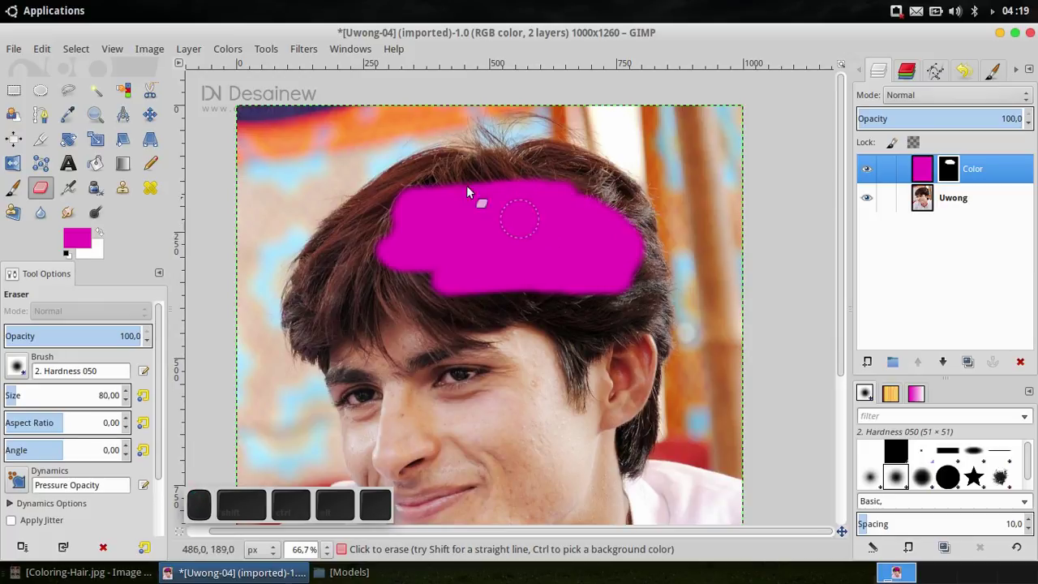
drag(538, 184, 396, 249)
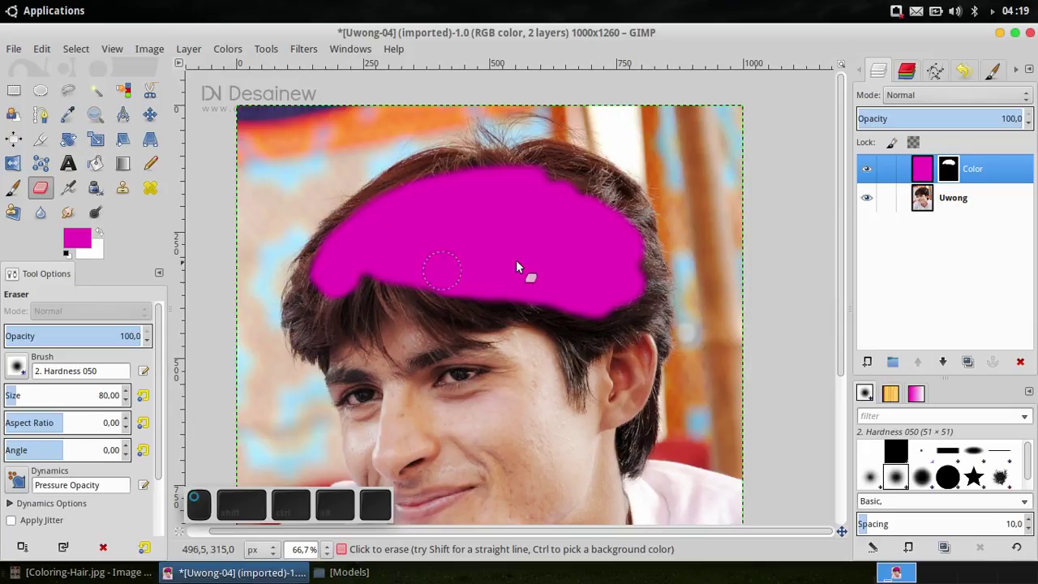
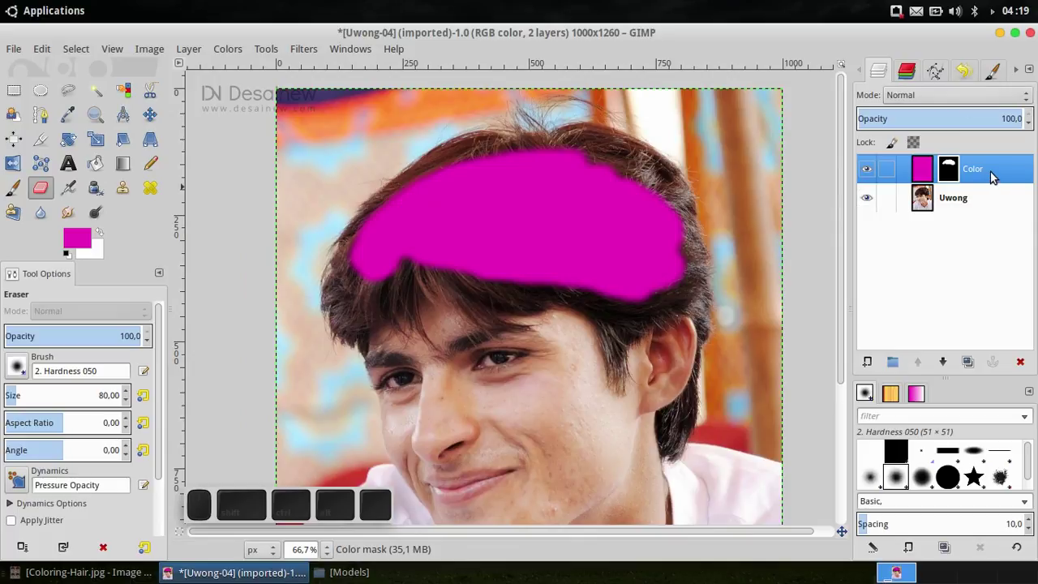
Step: Set the Color layer's blending mode to Soft light
click(969, 97)
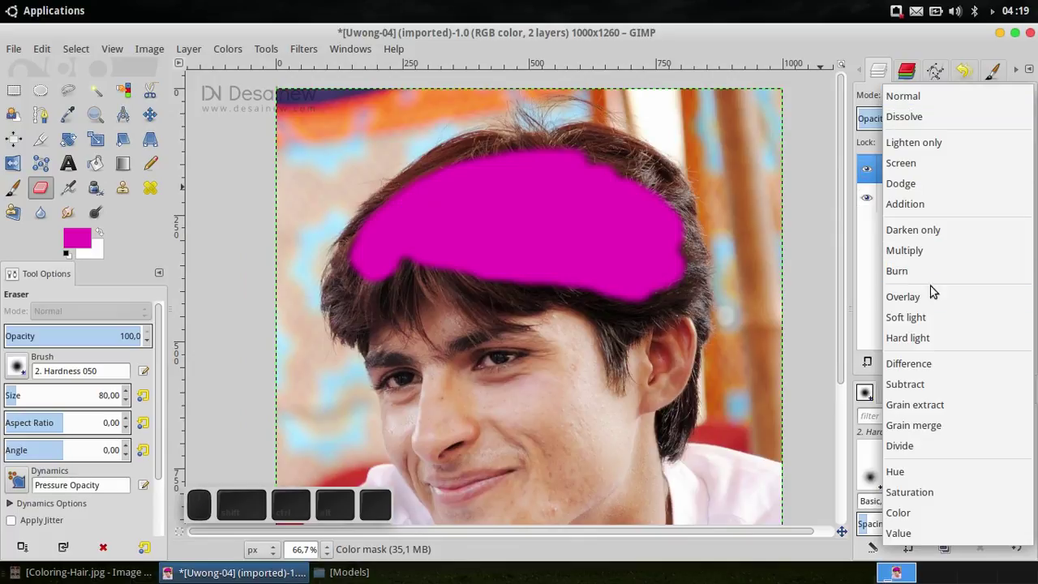
click(928, 322)
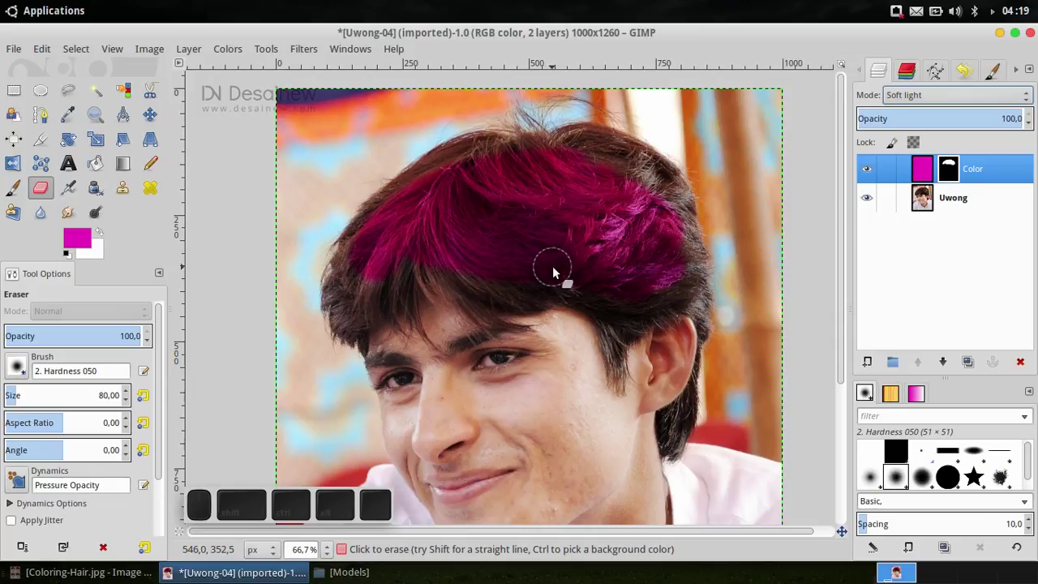
Step: Erase the mask over the left-side hair and the locks beside the ear to tint them magenta
click(572, 241)
scroll(up, 3)
drag(429, 226, 505, 235)
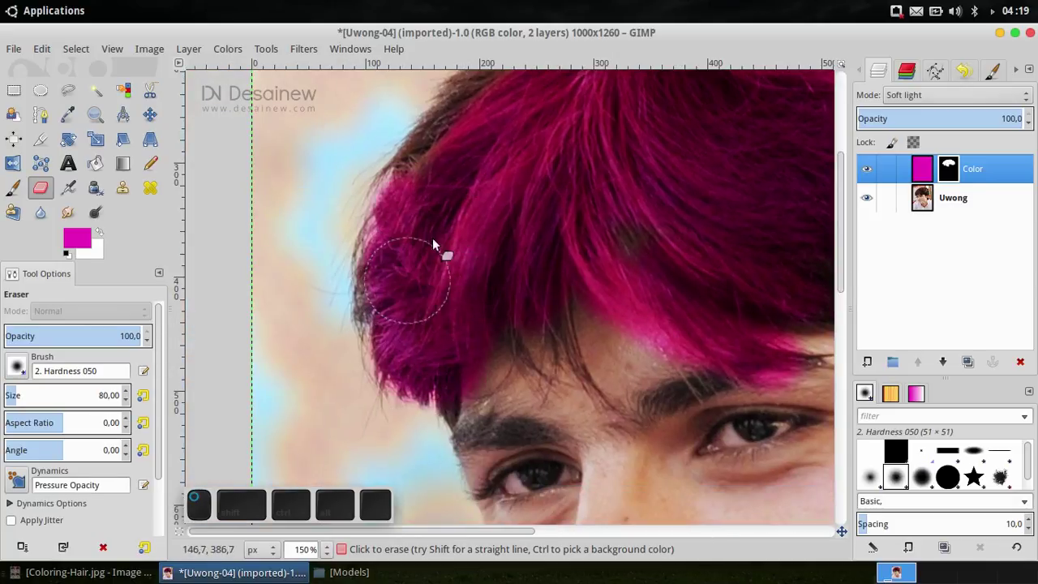
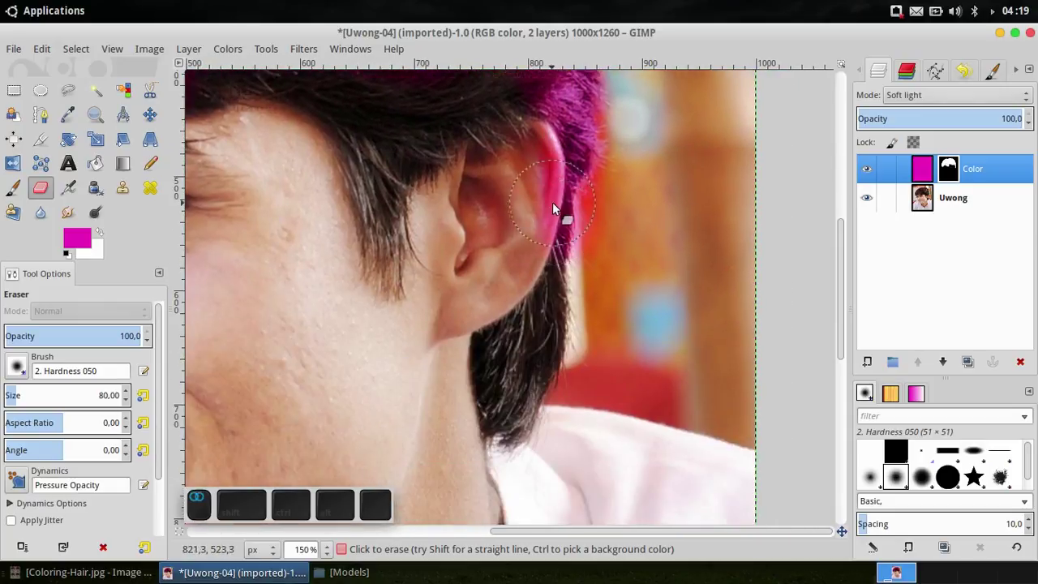
drag(521, 297, 537, 223)
drag(538, 237, 608, 279)
Step: Pan across the head and tint the remaining hair, finishing with the fringe above the forehead
middle_click(402, 268)
scroll(up, 3)
scroll(up, 3)
click(596, 318)
middle_click(596, 317)
drag(388, 255, 438, 242)
middle_click(438, 242)
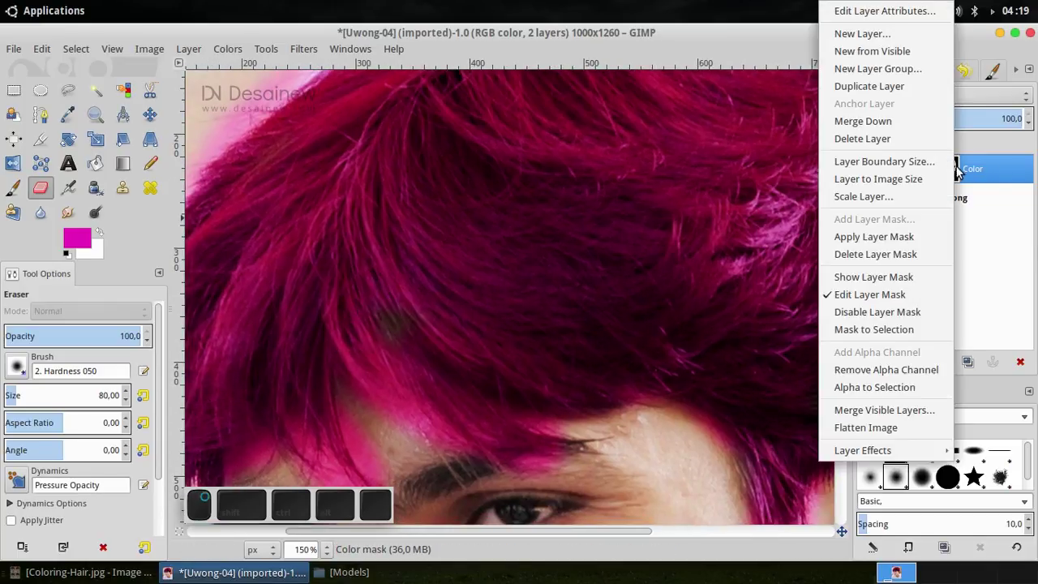
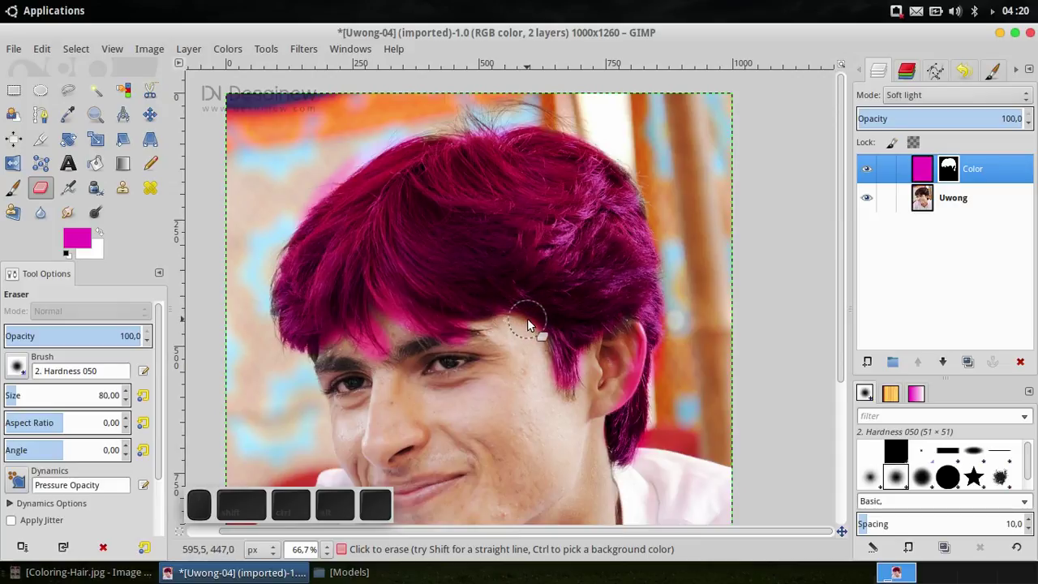
scroll(up, 3)
middle_click(419, 355)
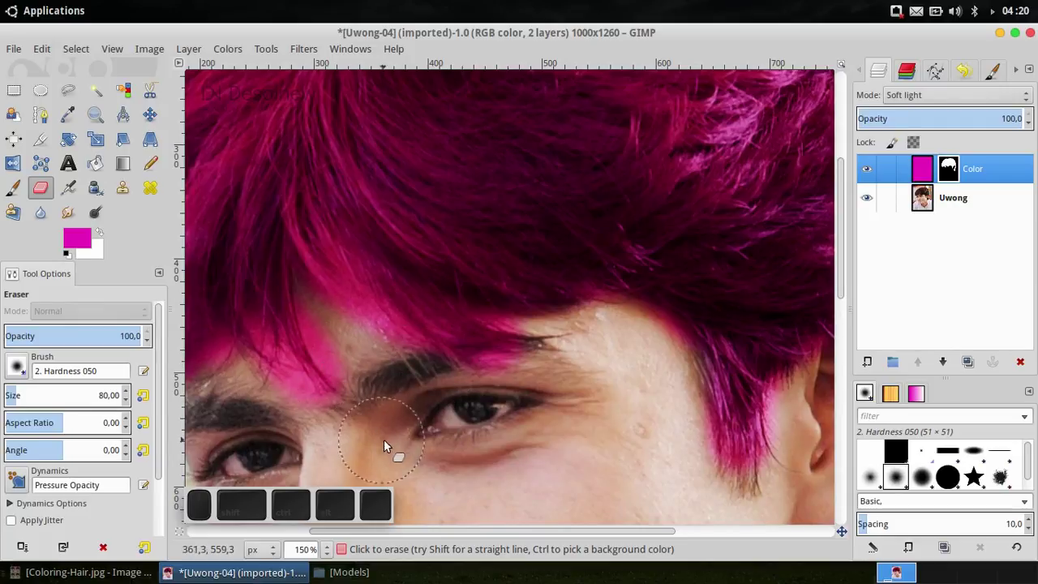
drag(408, 425, 106, 295)
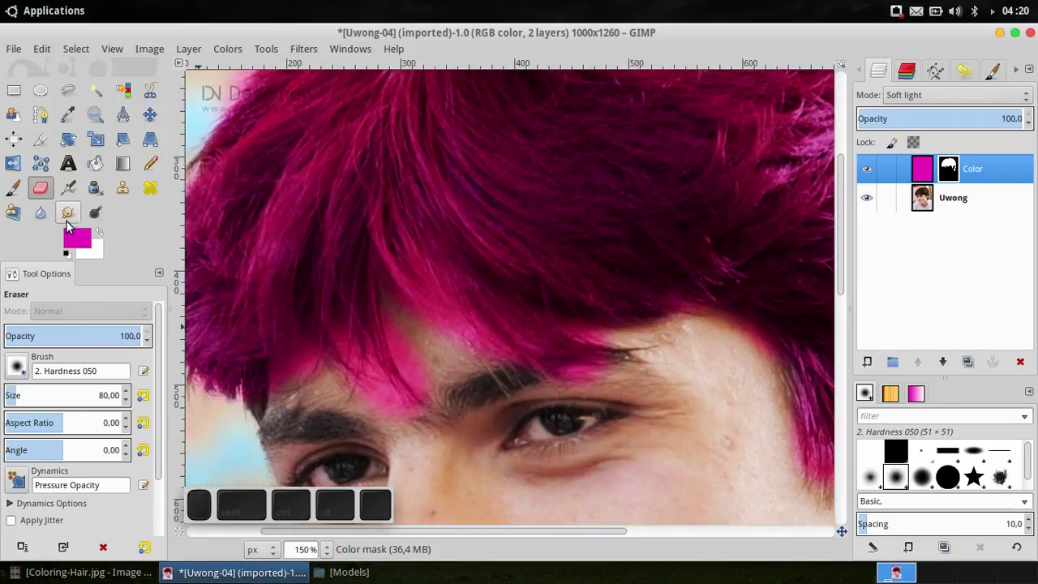
Step: With the Smudge tool at size 60, blend the tint edge into the fringe strands
click(73, 220)
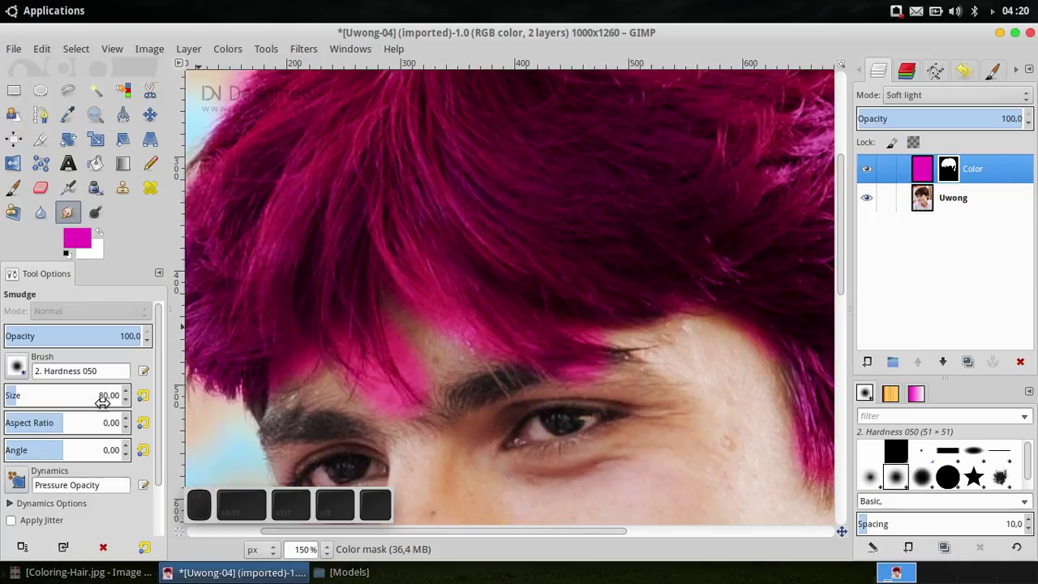
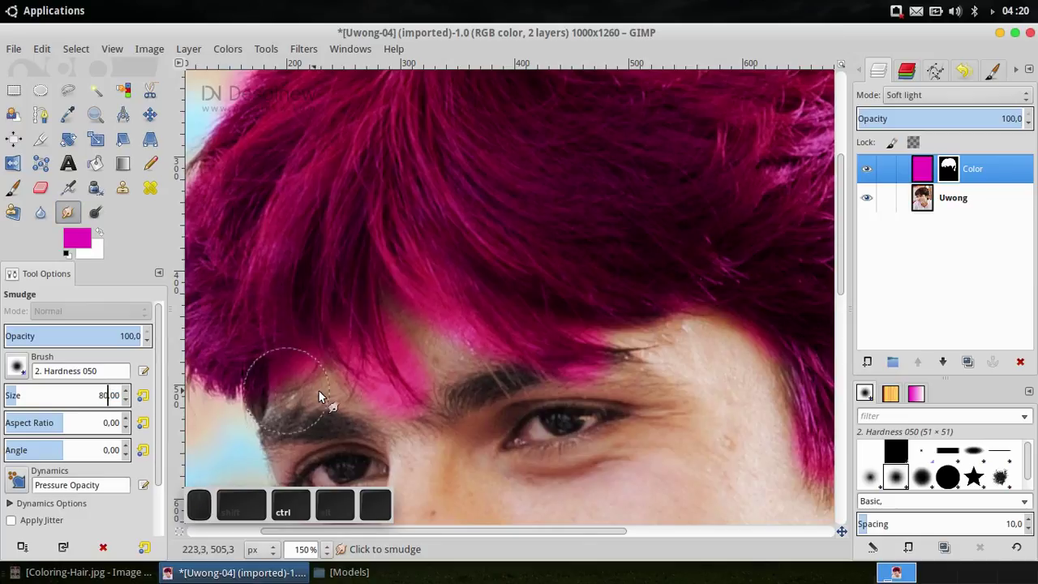
key(ctrl+a)
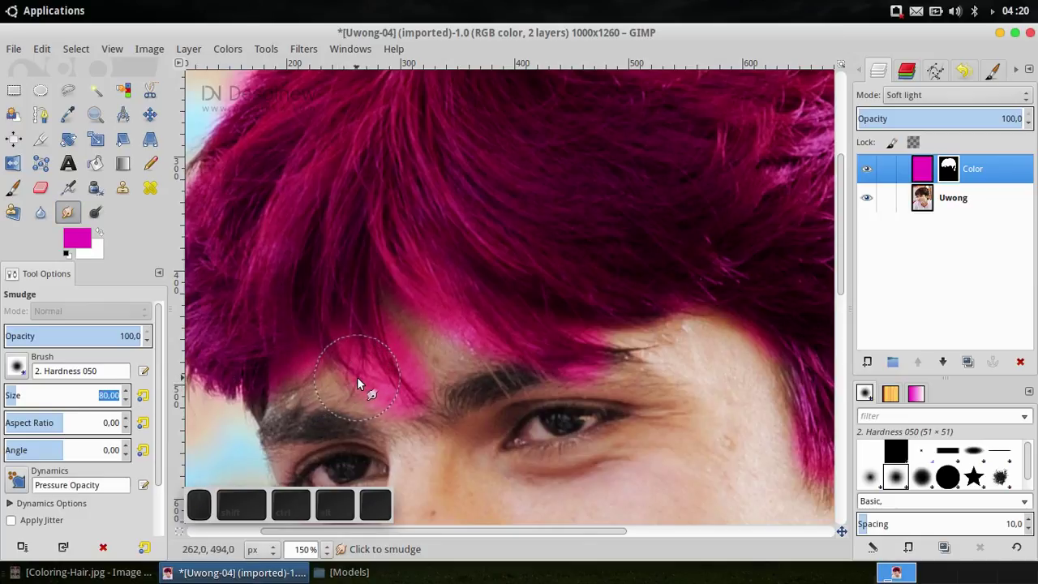
key(Return)
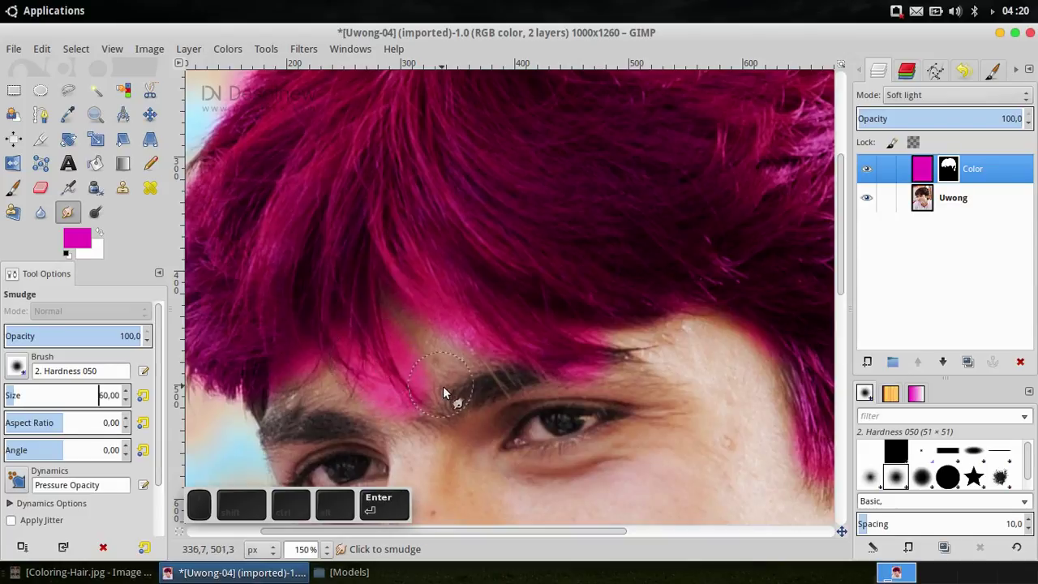
drag(456, 401, 428, 409)
drag(424, 392, 461, 466)
drag(436, 460, 414, 467)
drag(395, 432, 415, 445)
click(372, 354)
drag(410, 422, 460, 410)
drag(450, 405, 355, 419)
drag(346, 413, 337, 396)
click(277, 341)
Step: Smudge the tint edge near the forehead and along the outer hair outline
drag(662, 407, 675, 364)
drag(664, 356, 518, 251)
middle_click(518, 252)
click(547, 310)
middle_click(460, 316)
drag(367, 296, 396, 443)
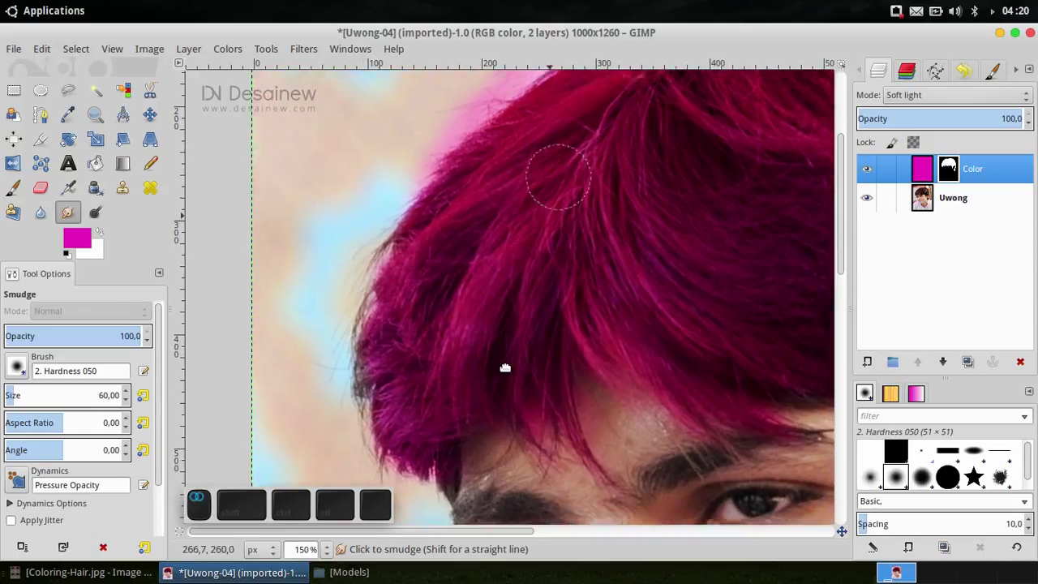
click(378, 321)
drag(370, 370, 393, 391)
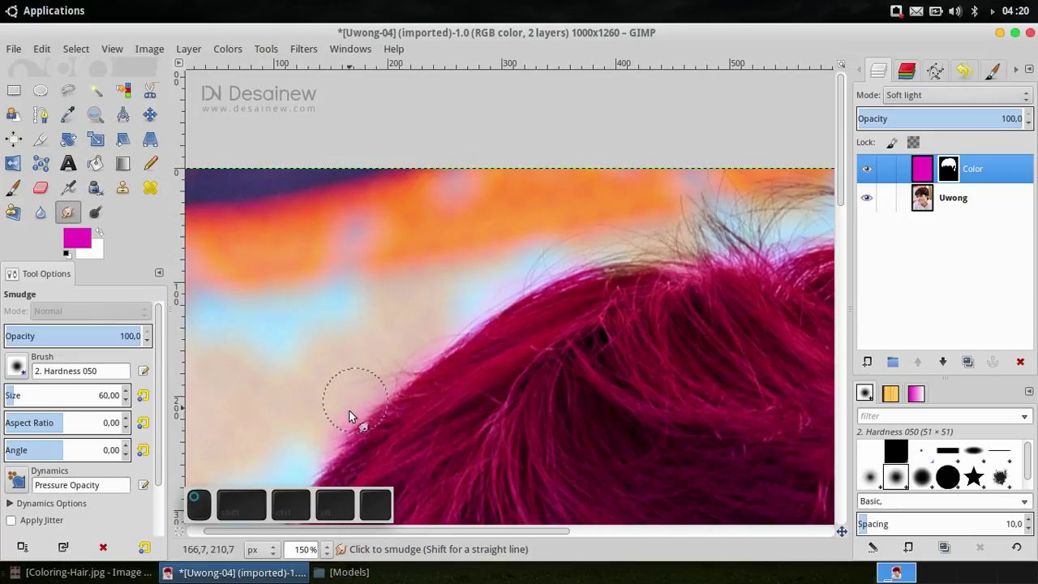
Step: Pull the tint into the stray hairs on top of the head
scroll(down, 3)
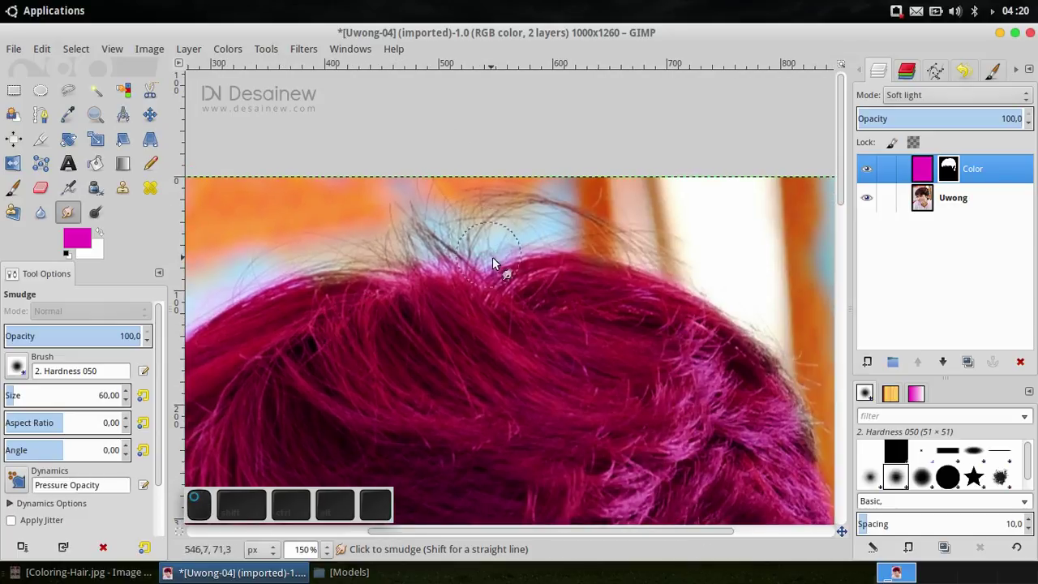
scroll(up, 3)
click(637, 315)
click(556, 226)
drag(595, 287, 422, 348)
scroll(up, 3)
drag(378, 344, 461, 204)
Step: Blend the fringe tint above the eyebrow into the hair strands
middle_click(460, 204)
drag(425, 356, 474, 221)
scroll(up, 3)
click(361, 332)
drag(640, 340, 581, 303)
drag(567, 306, 552, 293)
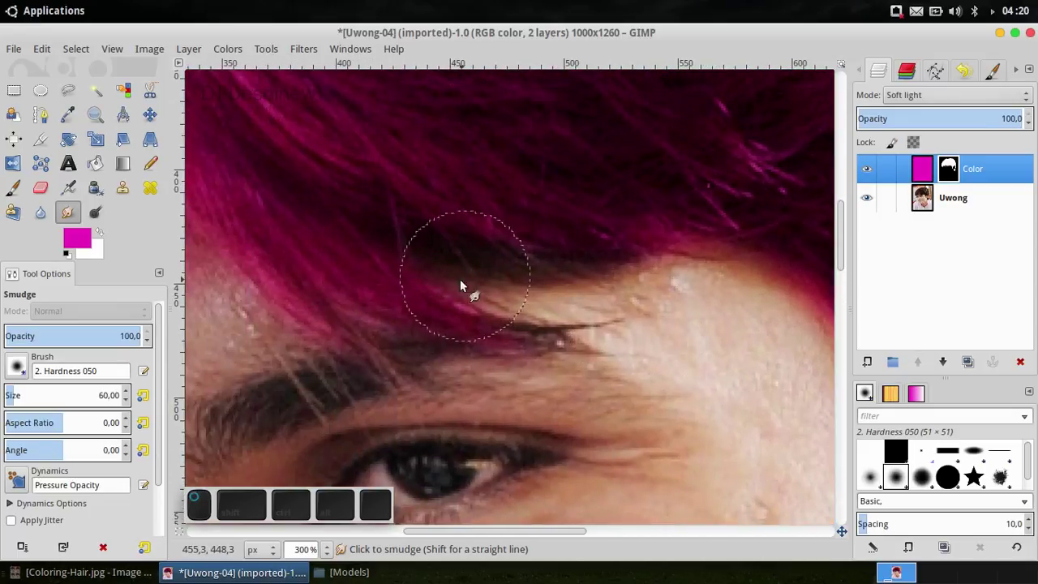
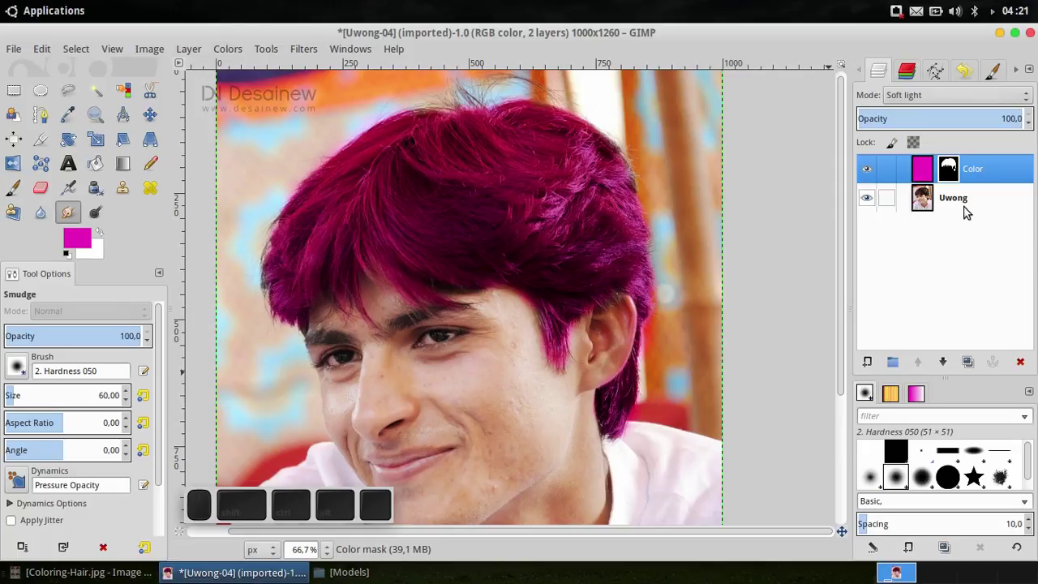
Step: Make the Color layer's magenta fill the active target and bring up the Colors menu
click(971, 204)
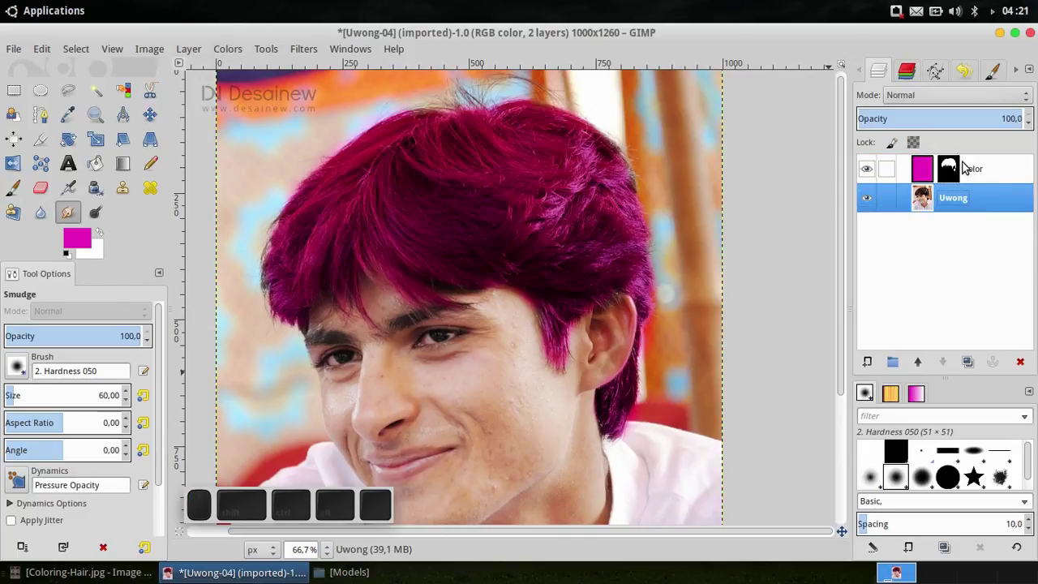
click(958, 170)
click(926, 176)
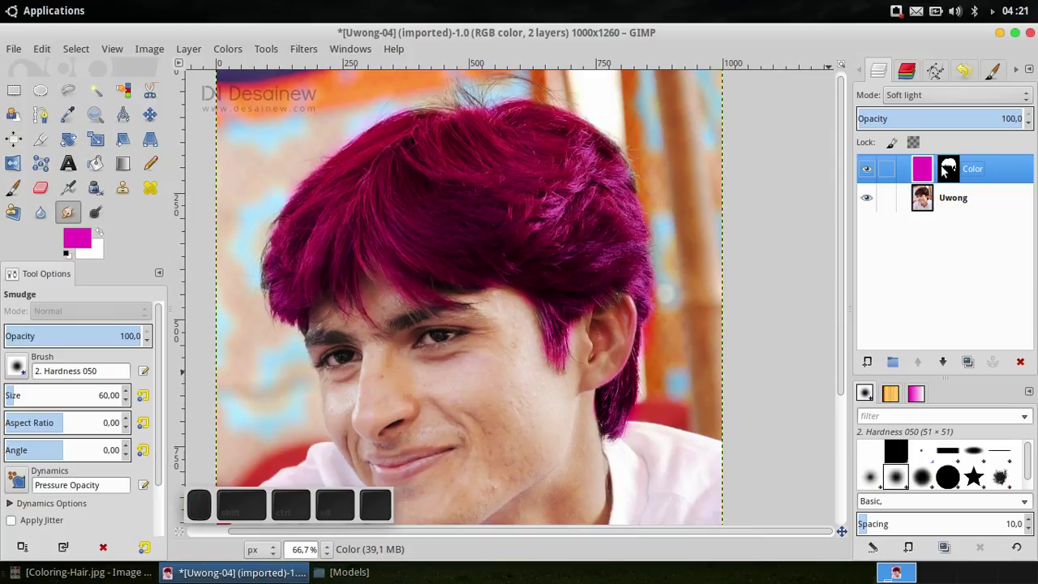
click(956, 171)
click(930, 170)
click(954, 174)
click(933, 174)
click(930, 174)
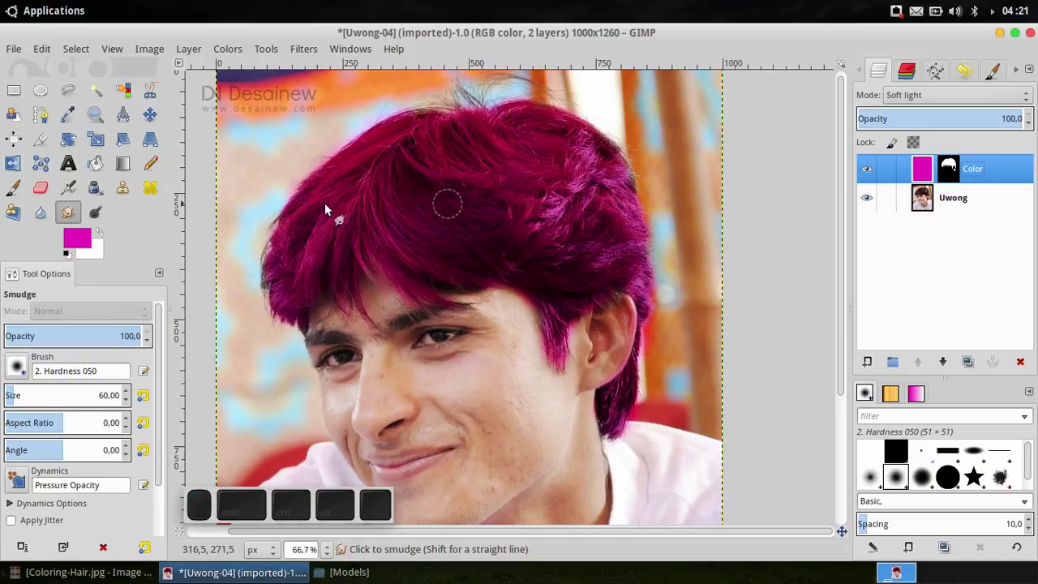
click(287, 204)
click(229, 50)
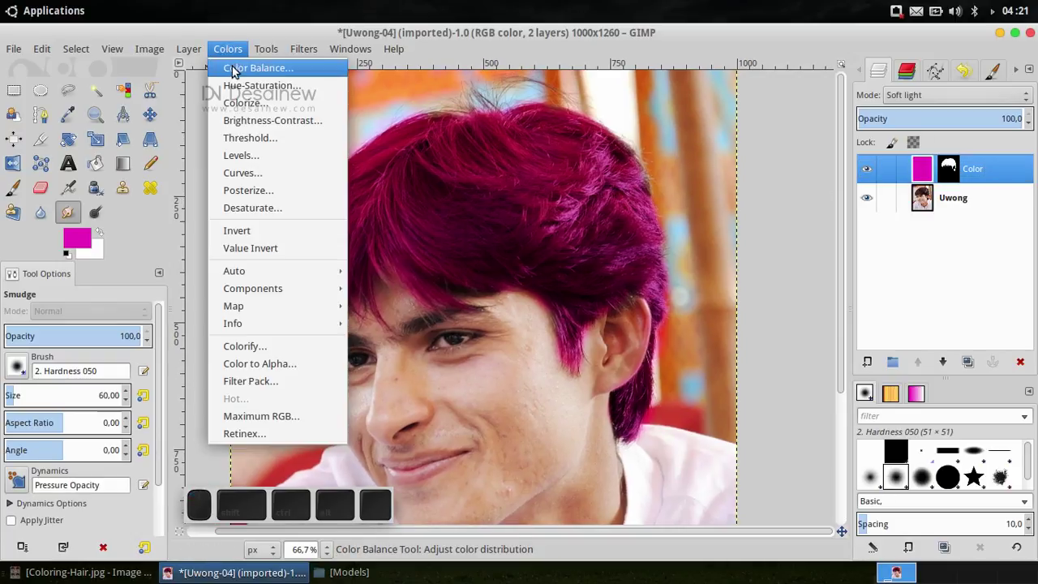
Step: Shift the hair from magenta to green with Hue-Saturation, then minimise GIMP to the desktop
click(247, 86)
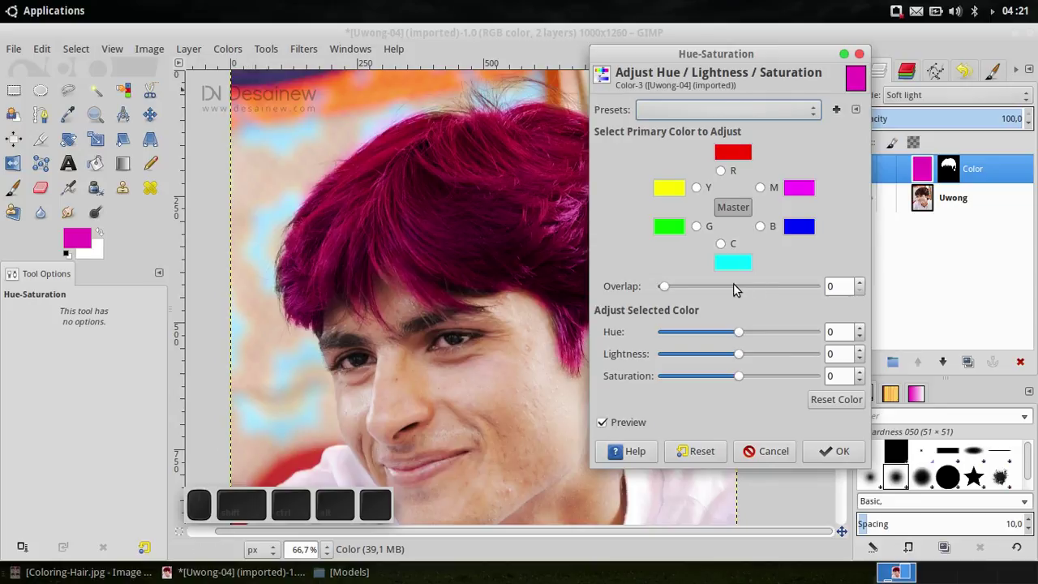
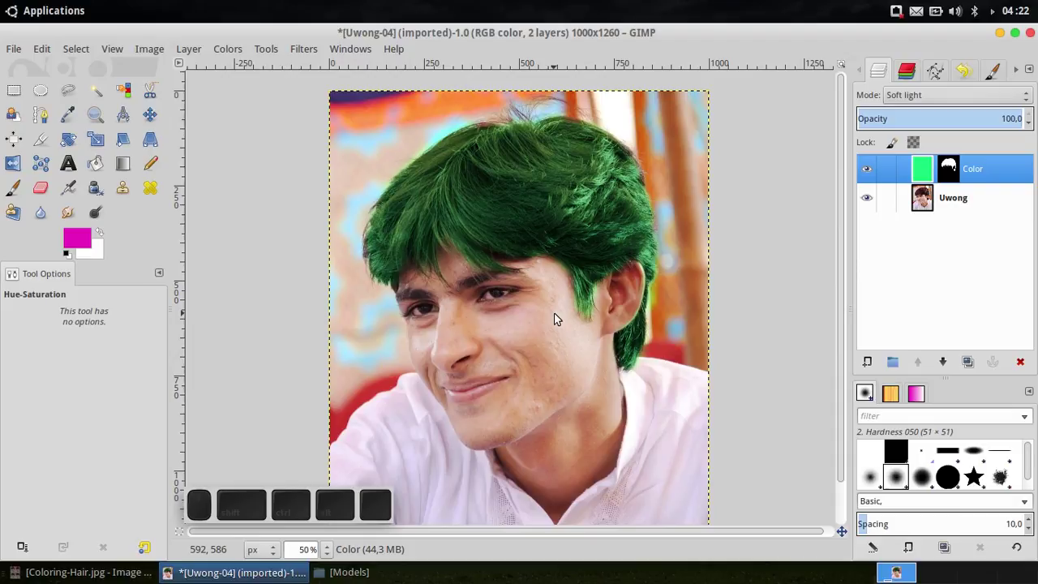
click(1003, 36)
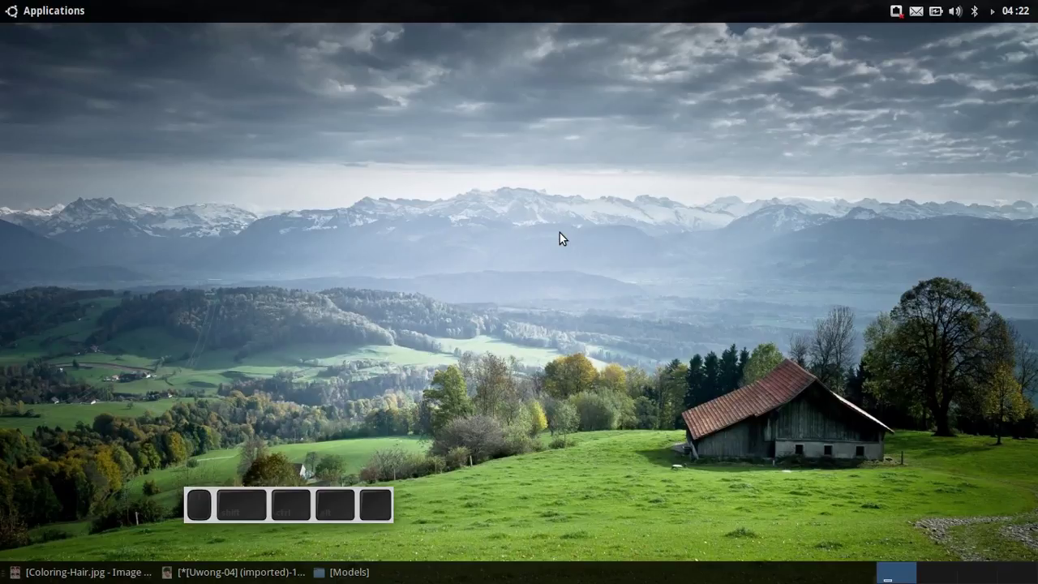